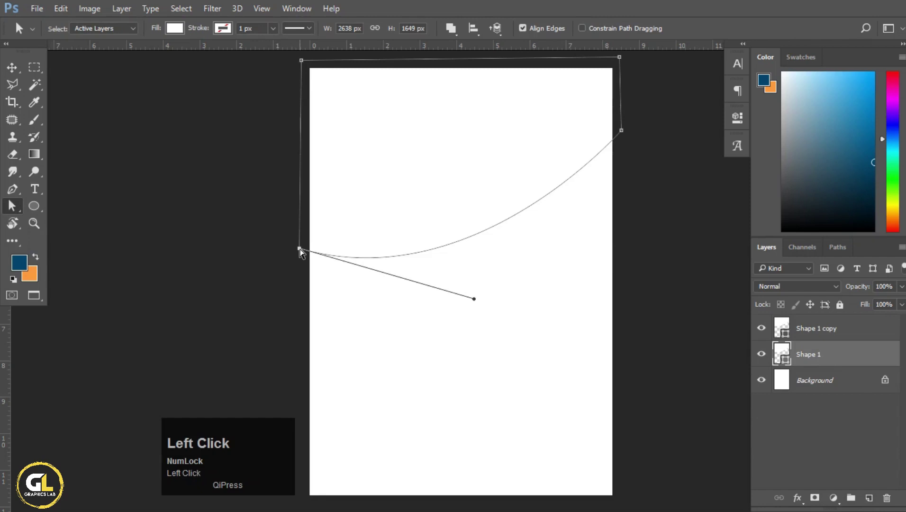
Step: Lower the curve's anchor point and give Shape 1 the pasted dark blue fill colour
key("Down")
key("Down")
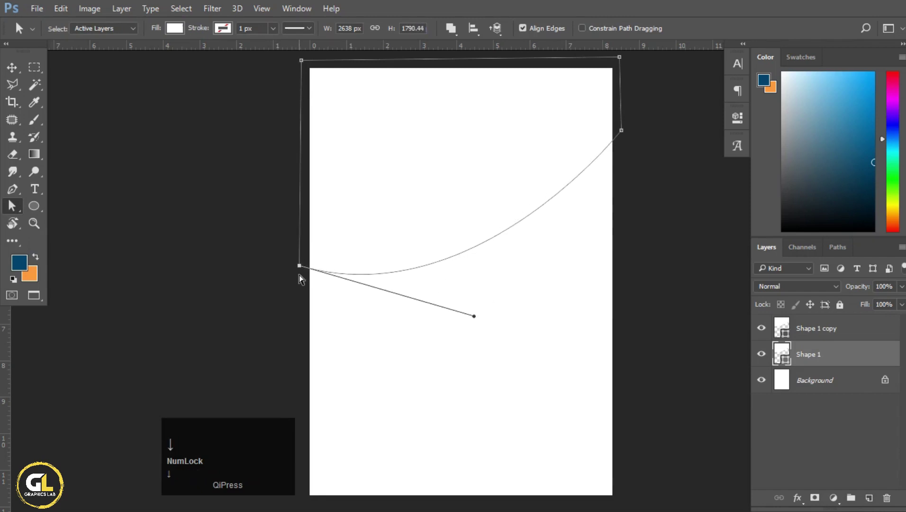
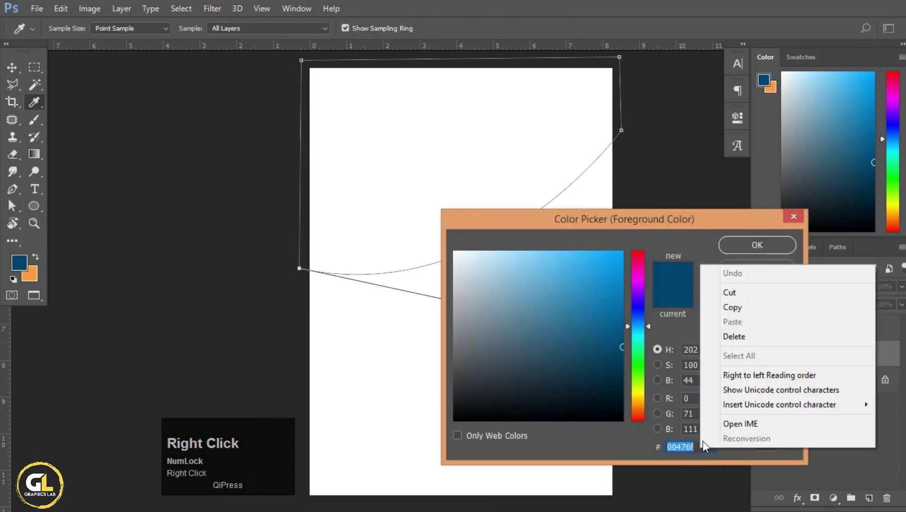
double_click(738, 314)
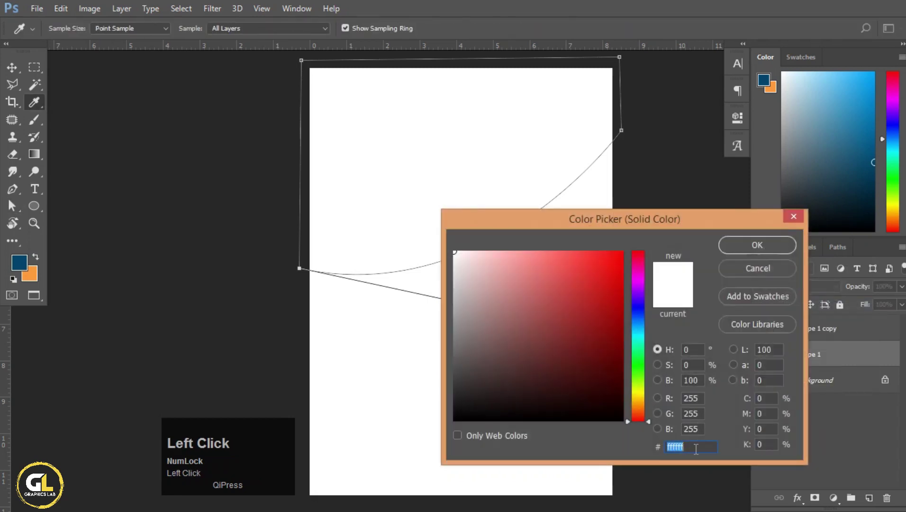
key("ctrl+v")
left_click(763, 254)
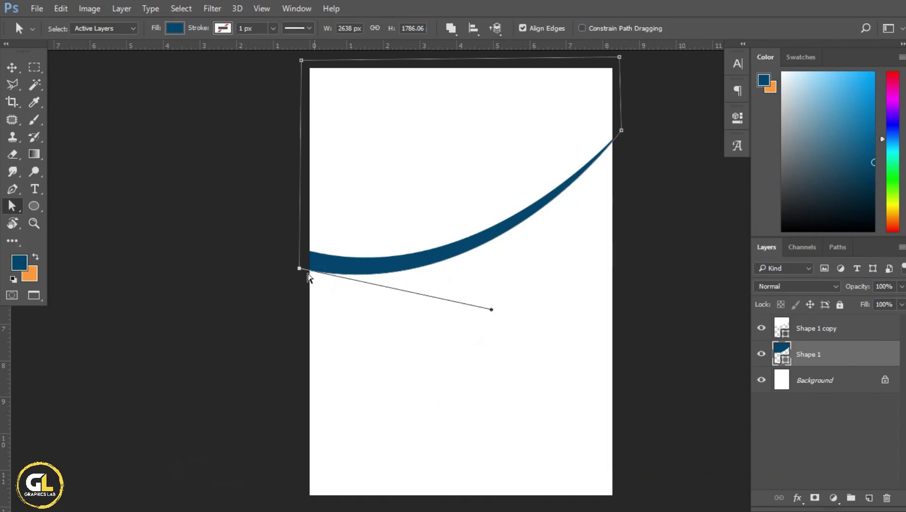
Step: Move the lower anchor point further down so the dark blue band reads thicker
left_click(21, 29)
key("Down")
key("Down")
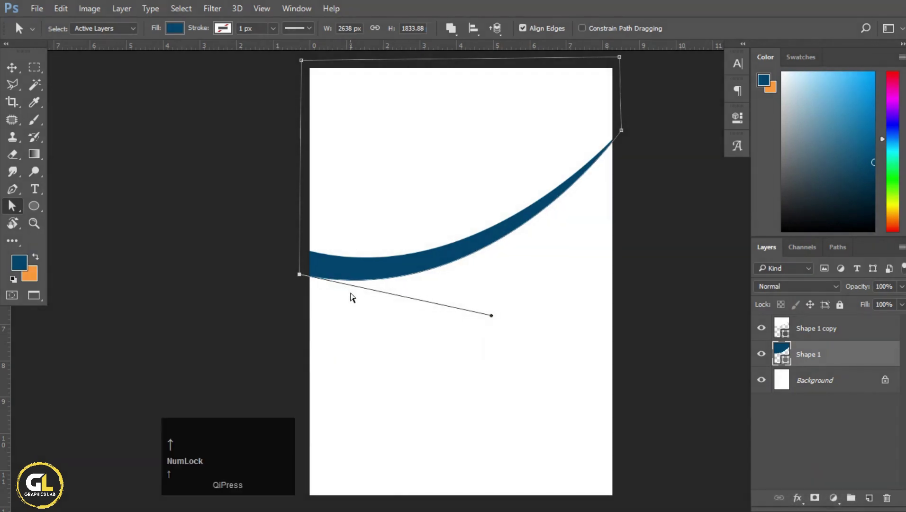
key("Up")
Step: Duplicate the blue curve layer, make the copy orange and lower its anchor to form a second stripe
left_click_drag(15, 75, 38, 283)
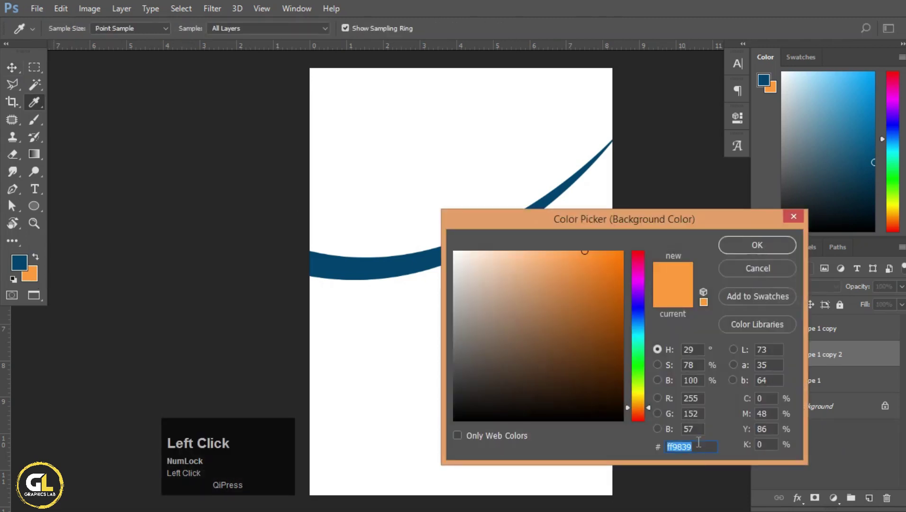
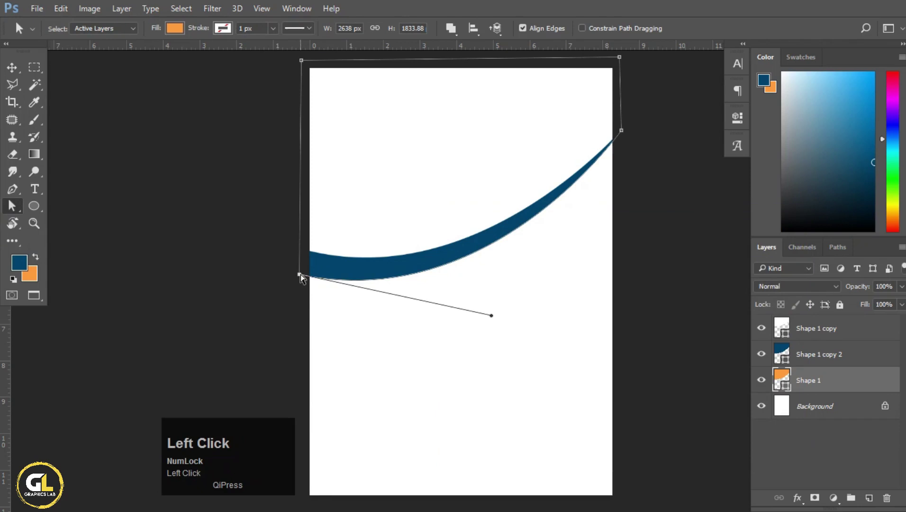
key("Down")
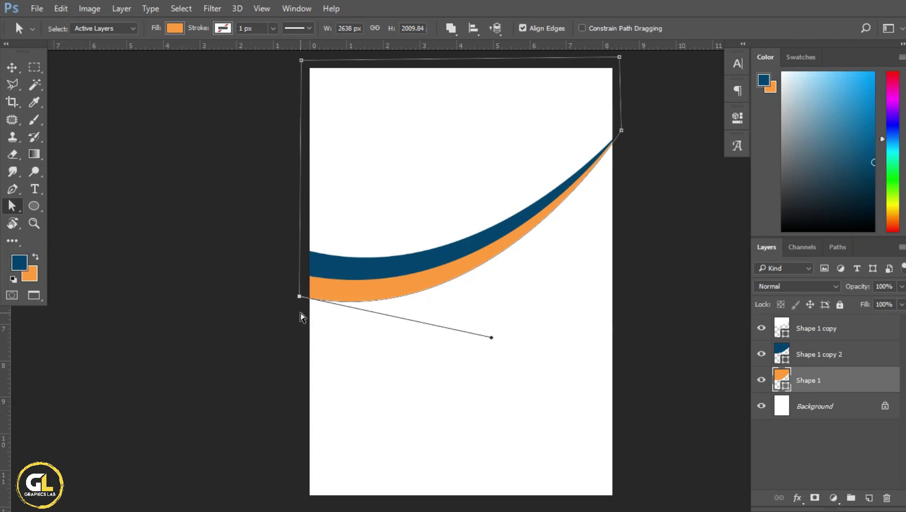
key("Down")
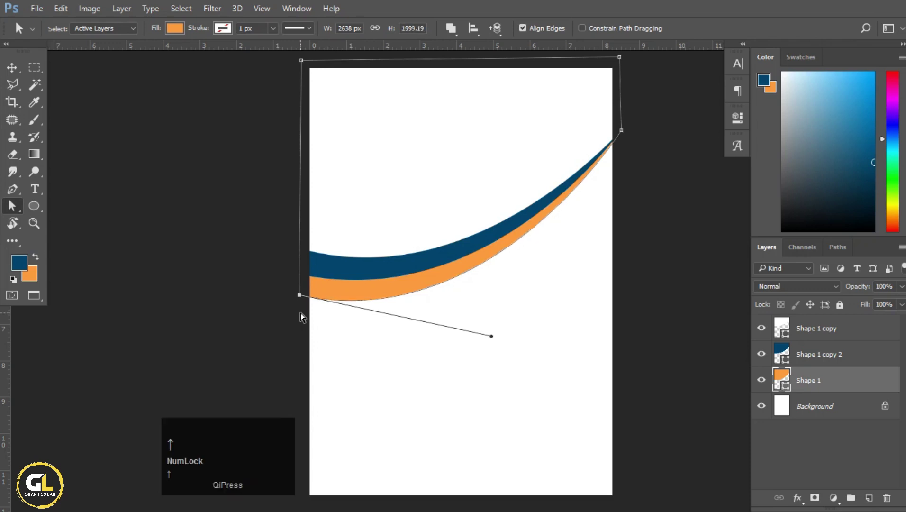
key("Up")
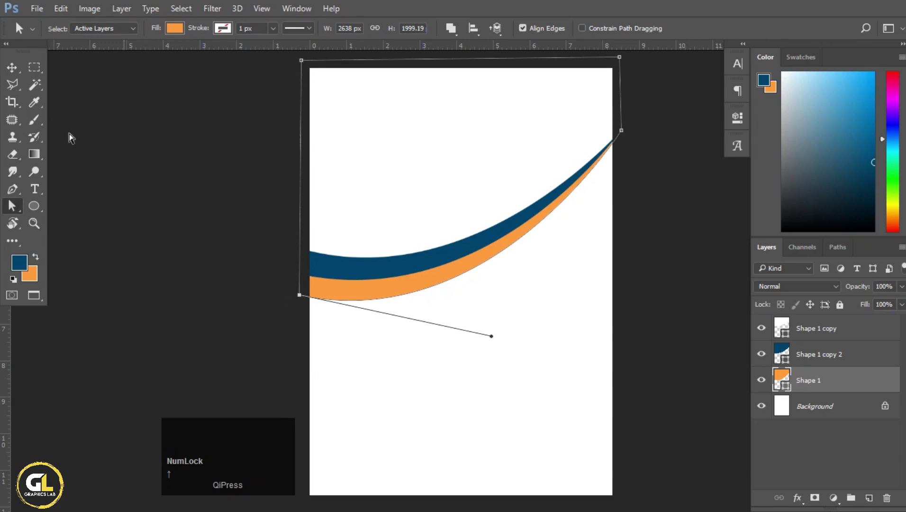
Step: Bring the artist photo onto the page above the white header shape, with auto layer picking off
left_click(15, 75)
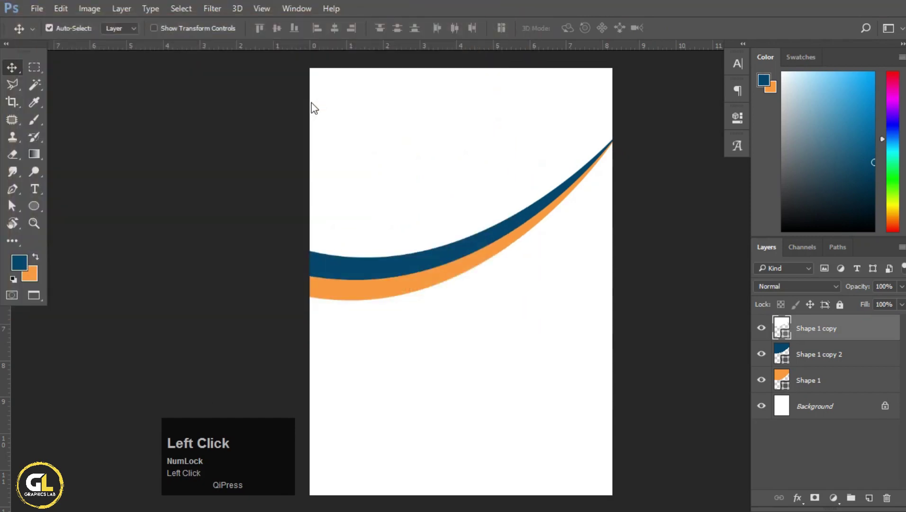
left_click_drag(510, 298, 466, 32)
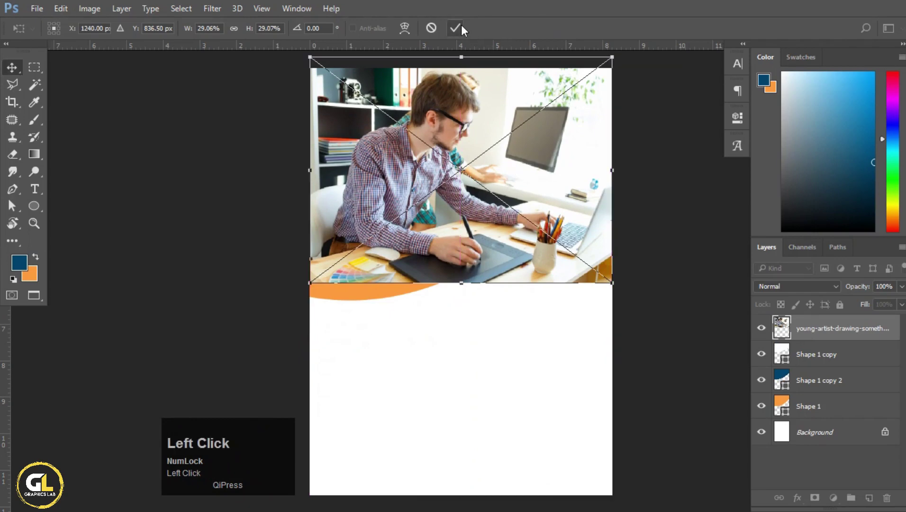
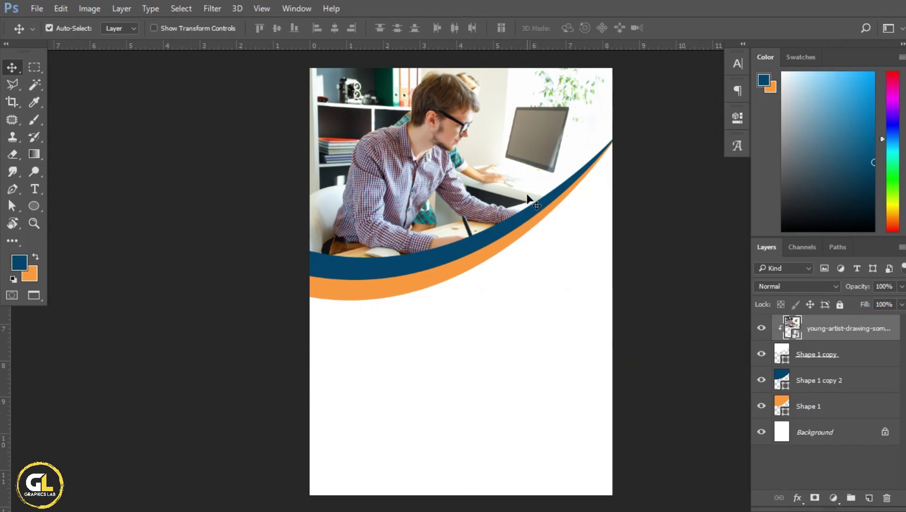
scroll("up", 3)
left_click(433, 200)
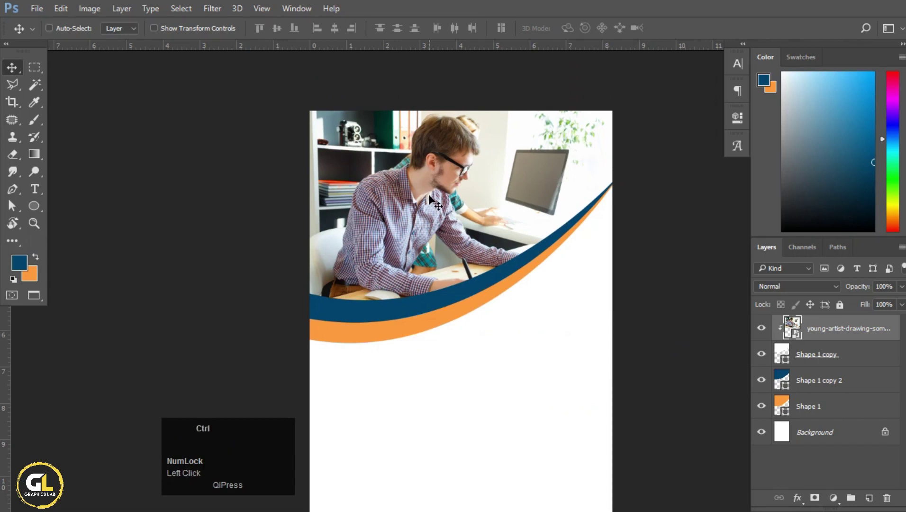
Step: Free Transform the photo and nudge it upward until it sits correctly inside the header
key("ctrl+t")
left_click_drag(499, 225, 499, 213)
key("Down")
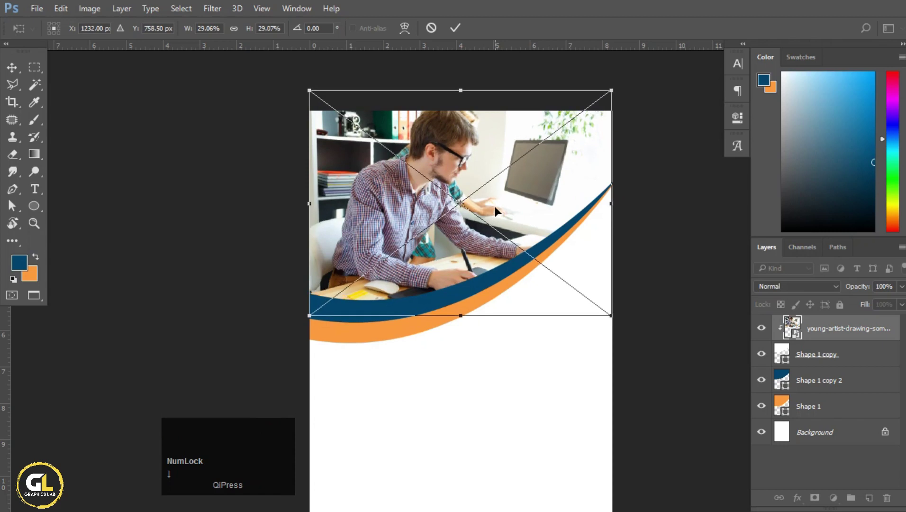
key("Up")
key("Up")
key("Down")
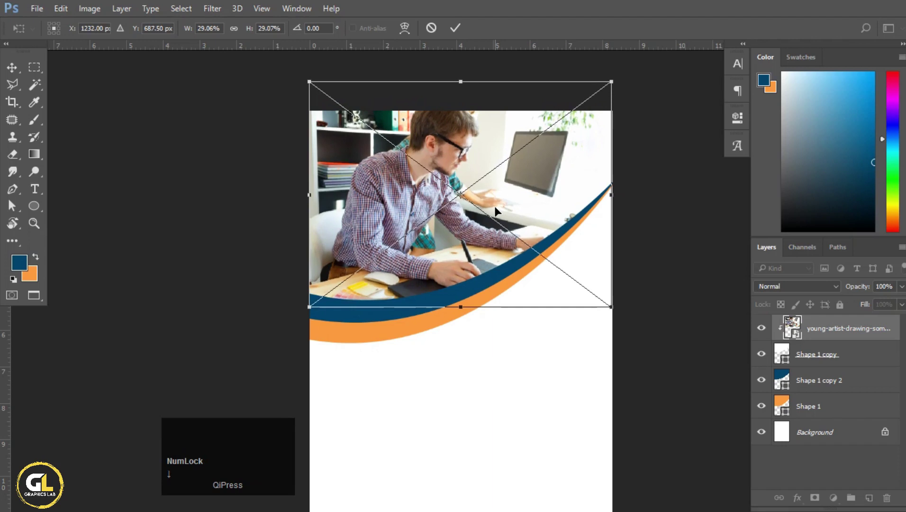
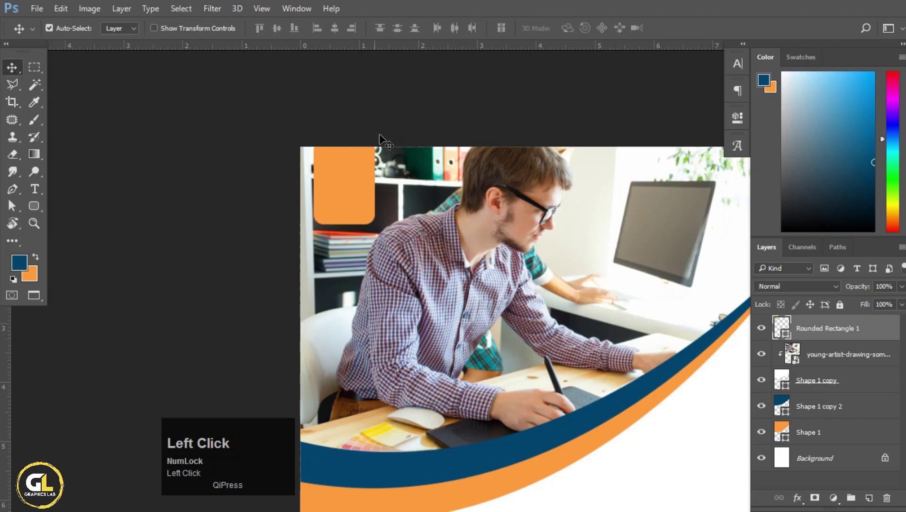
Step: Nudge the orange rounded tab vertically so it hangs from the header's top-left edge
scroll("down", 3)
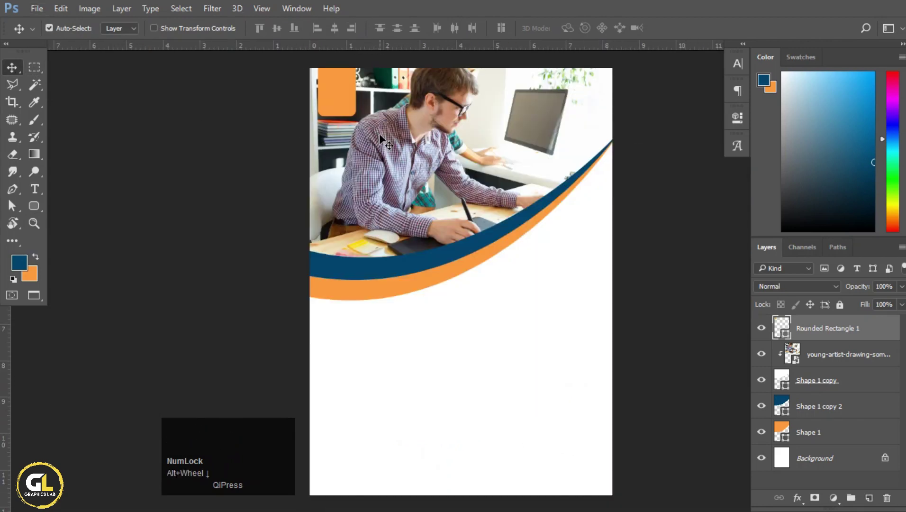
left_click(340, 101)
key("Up")
key("Down")
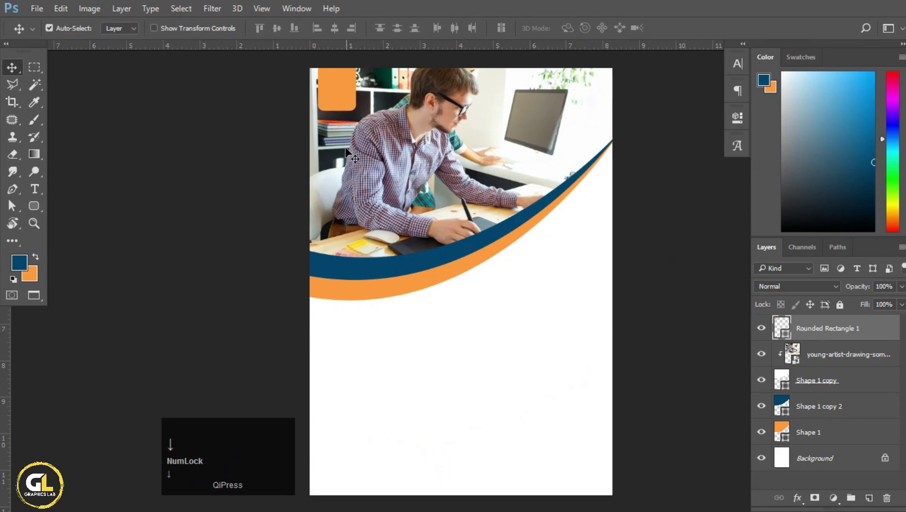
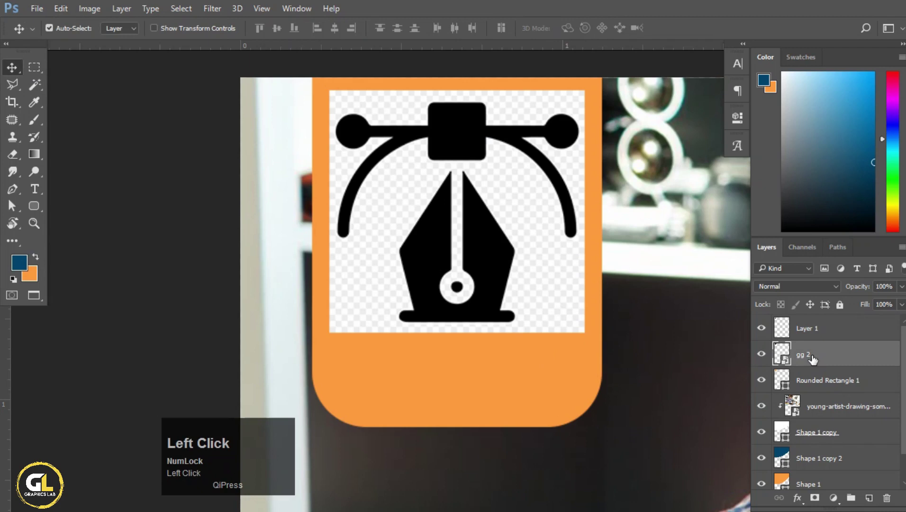
Step: Delete the original icon layer with its background, leaving the cut-out pen icon on the tab
key("BackSpace")
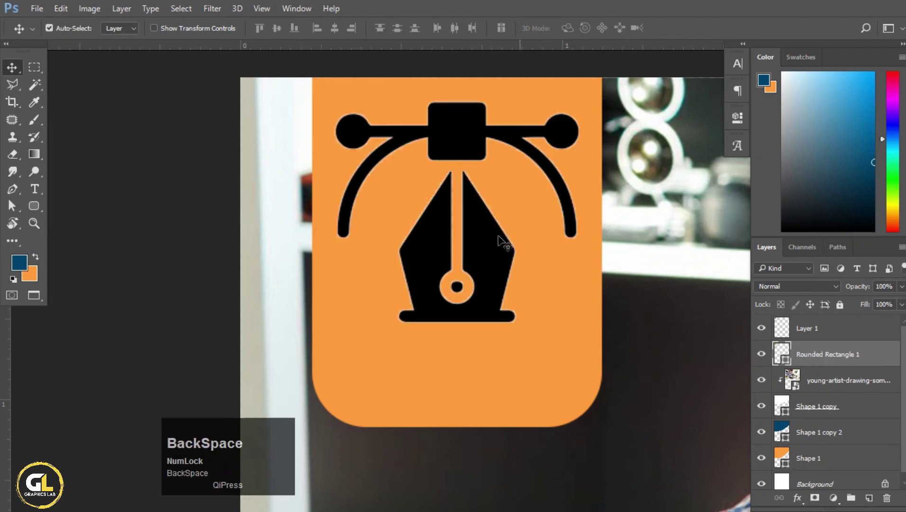
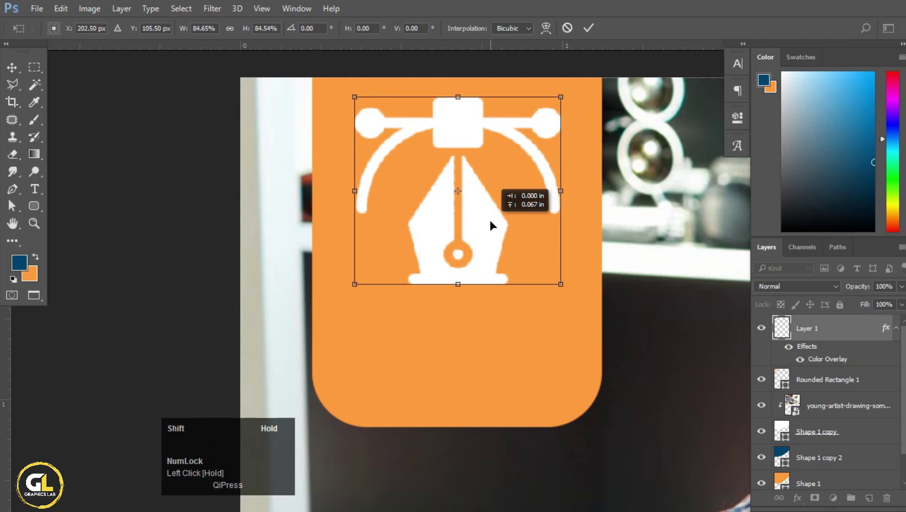
scroll("down", 3)
scroll("down", 3)
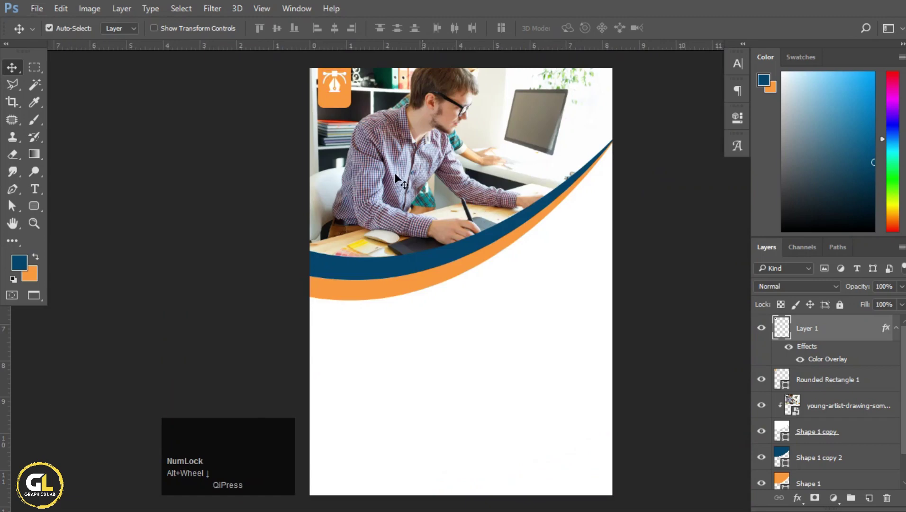
scroll("up", 3)
Step: Zoom in on the orange tab and select the badge shape layer without auto layer picking
scroll("up", 3)
key("space")
left_click(346, 124)
key("space")
left_click(436, 215)
left_click(484, 255)
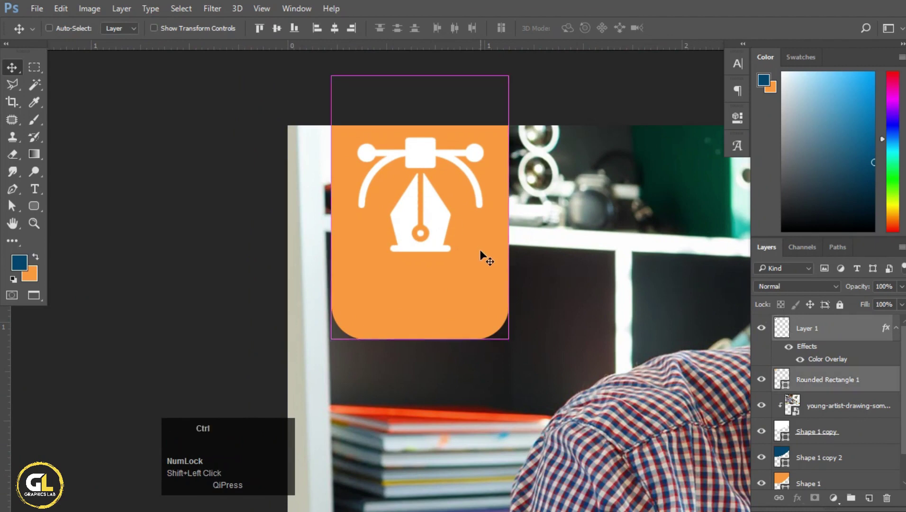
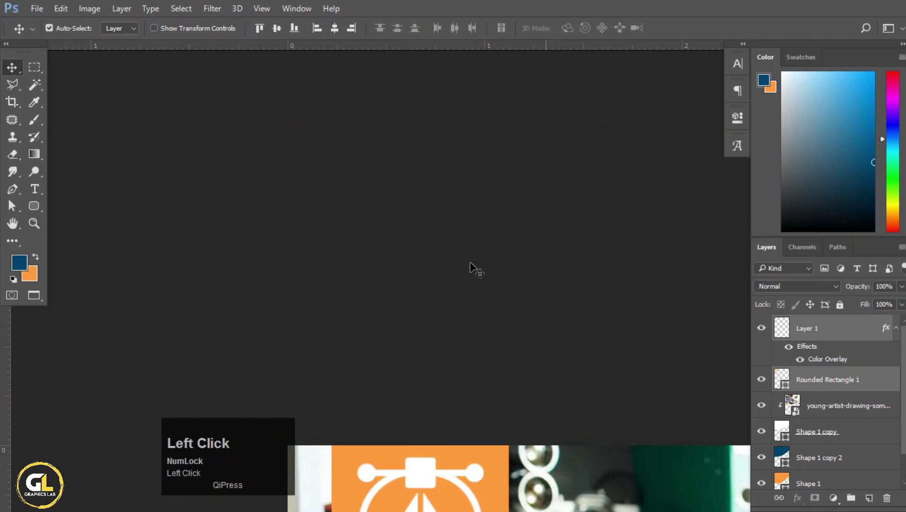
scroll("down", 3)
scroll("down", 3)
left_click(467, 262)
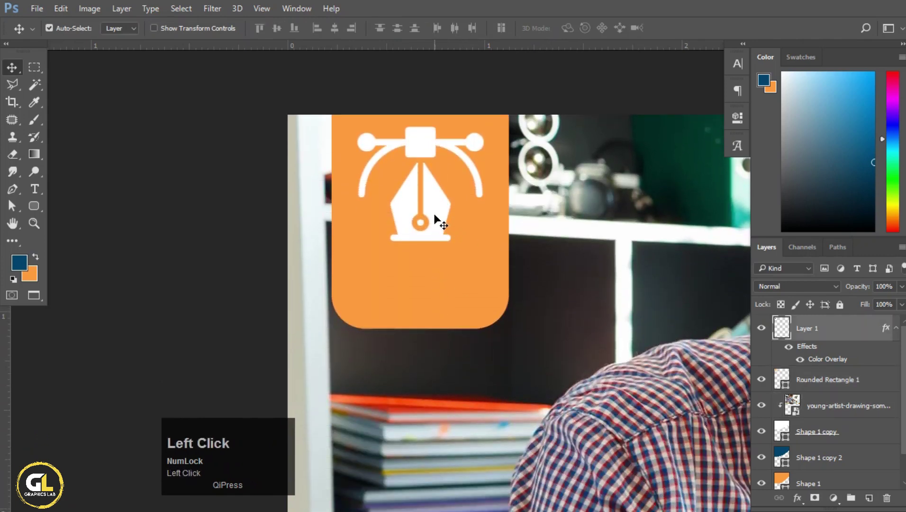
left_click(478, 232)
Step: Stretch the orange badge downward below the white pen icon and confirm its new height
key("ctrl+t")
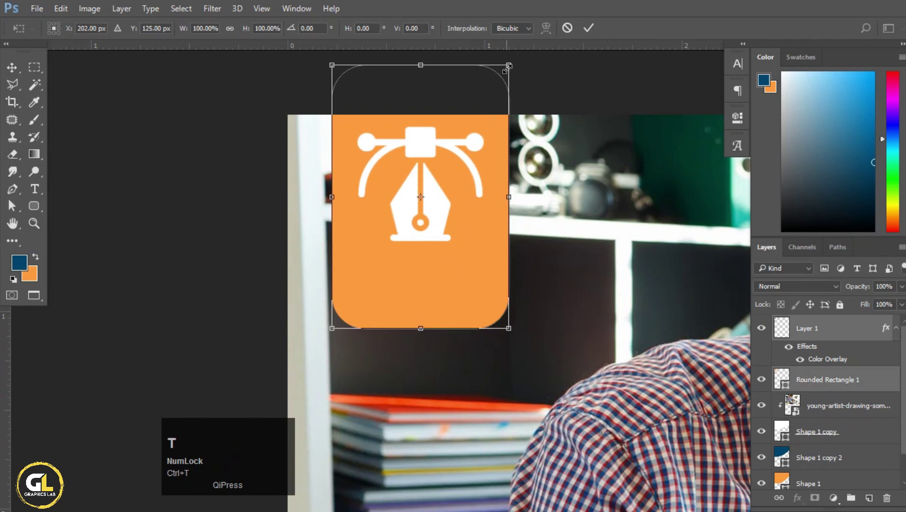
left_click_drag(514, 140, 573, 30)
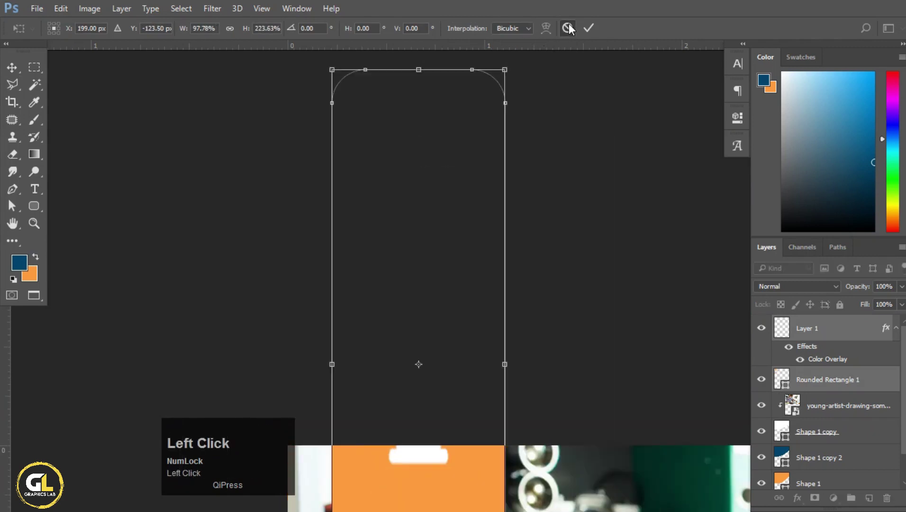
scroll("down", 3)
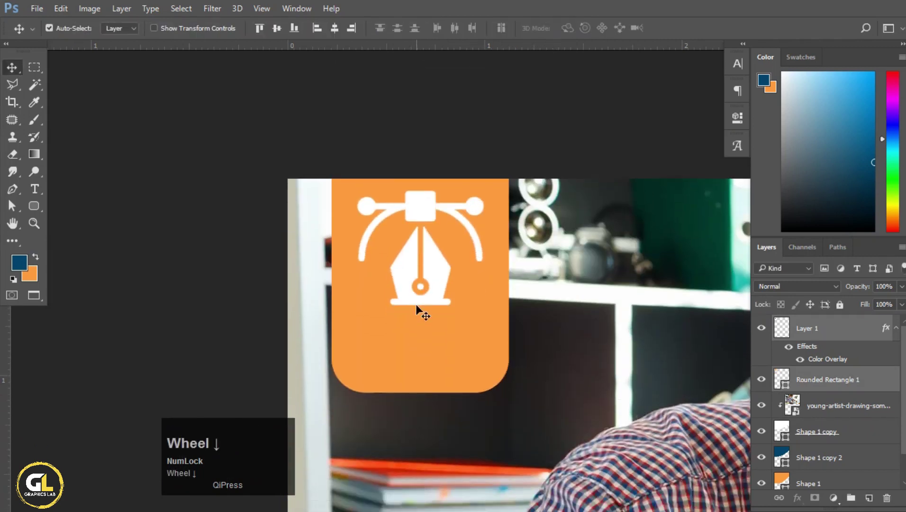
left_click(436, 286)
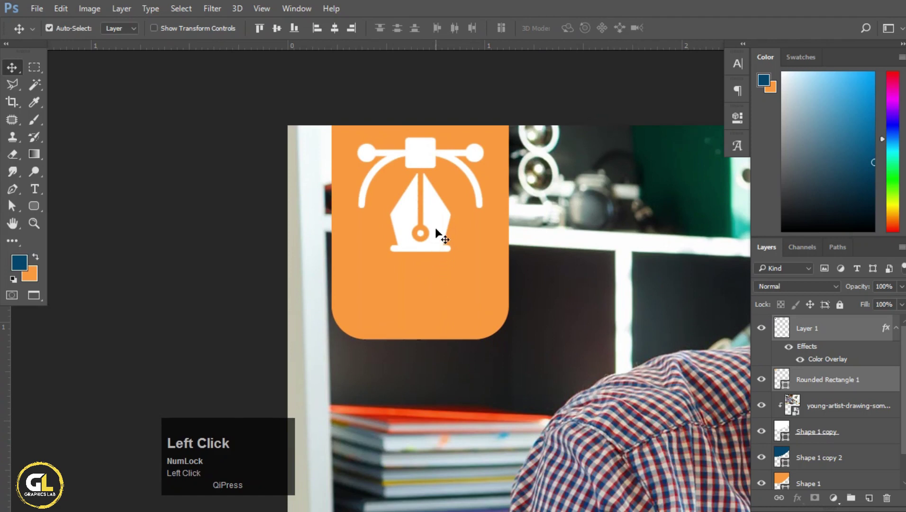
key("ctrl+t")
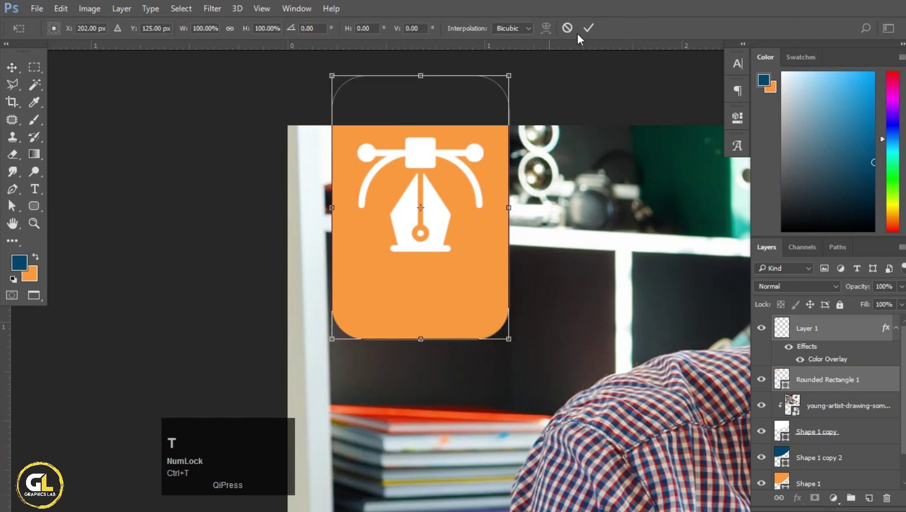
left_click(571, 33)
key("ctrl+t")
left_click_drag(513, 152, 602, 32)
scroll("up", 3)
key("space")
left_click(415, 264)
key("space")
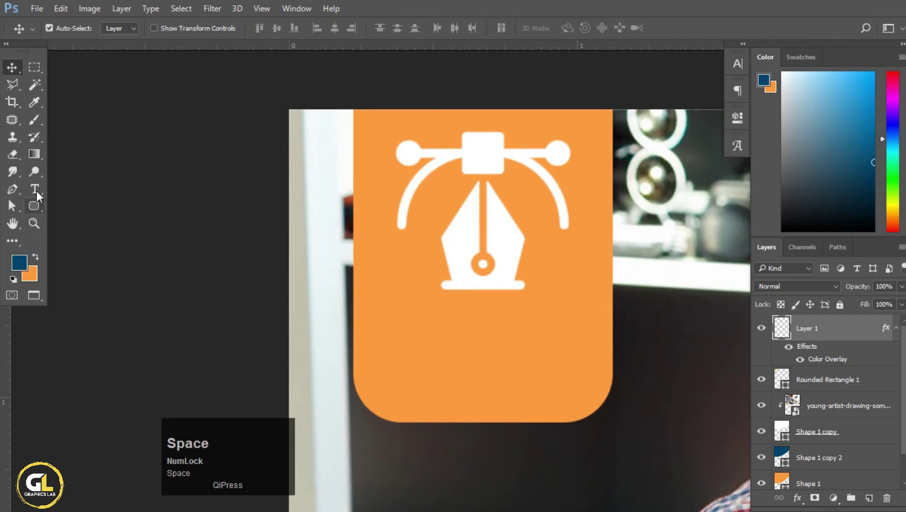
Step: Add a white CREATIVE caption under the pen icon and nudge it into place on the badge
left_click(41, 198)
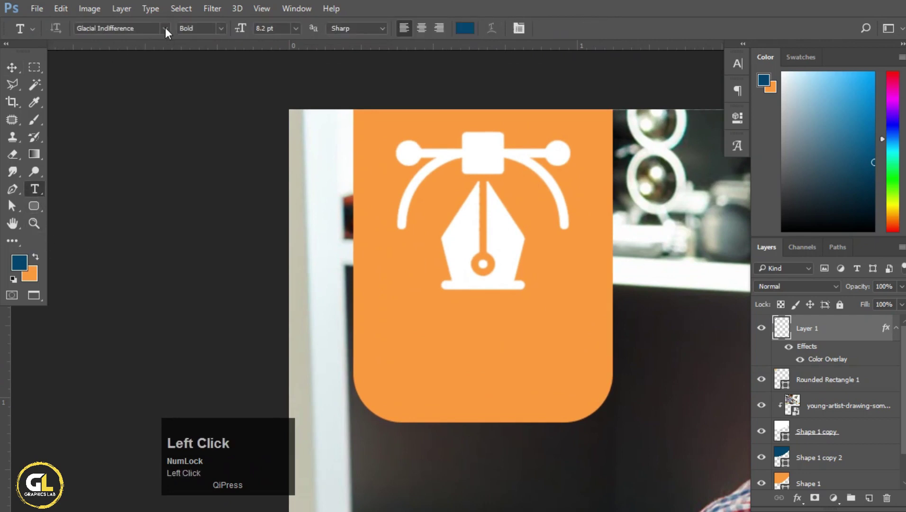
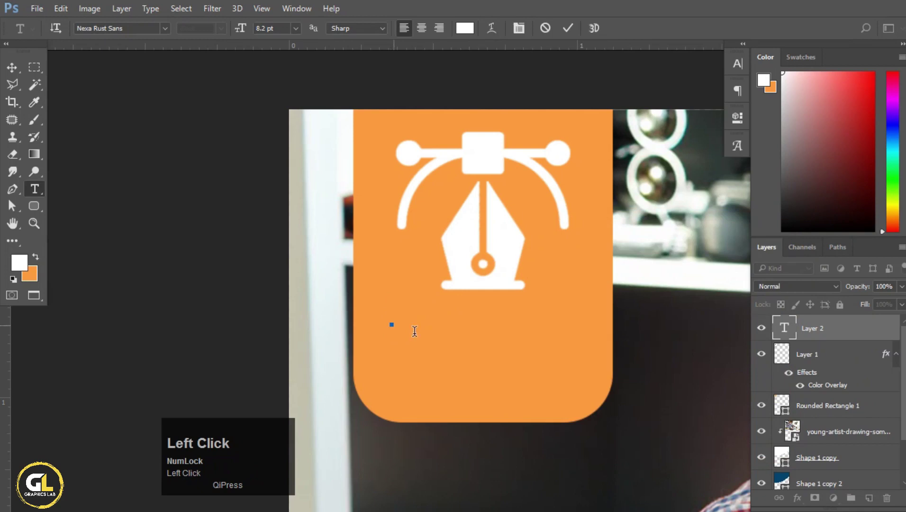
type("creative")
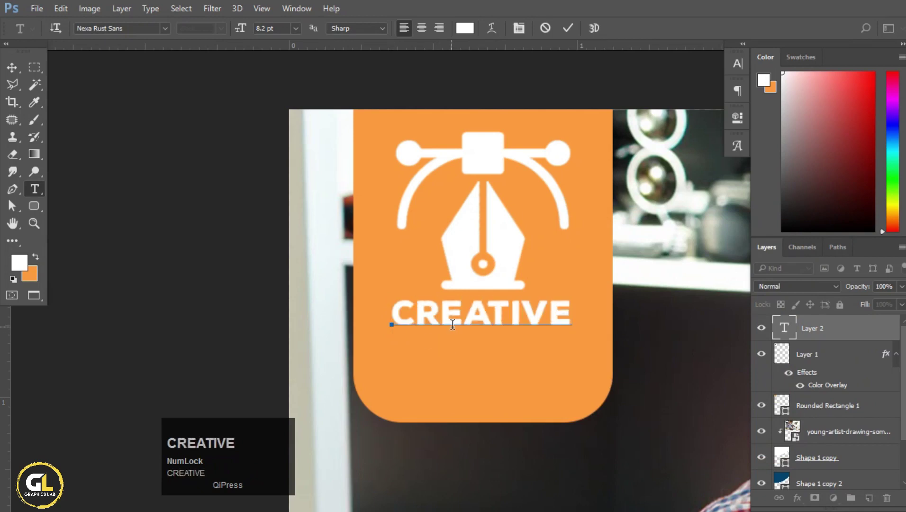
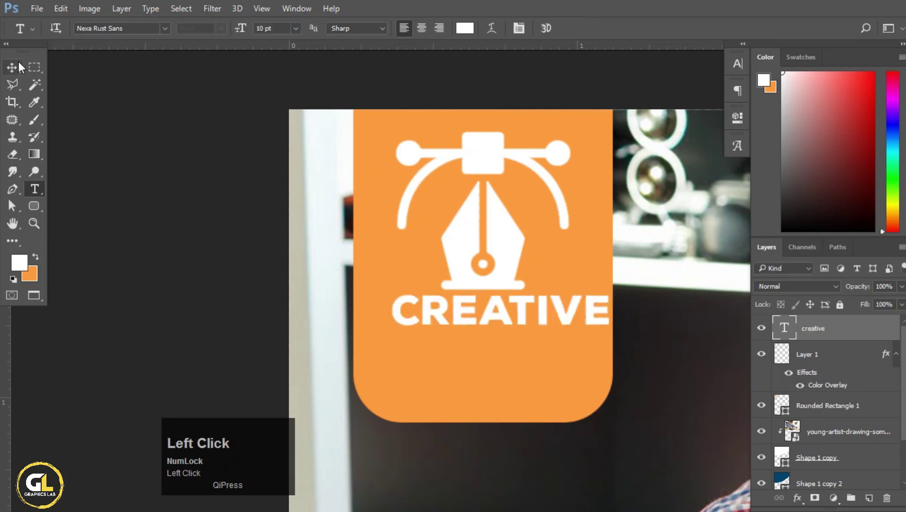
key("Left")
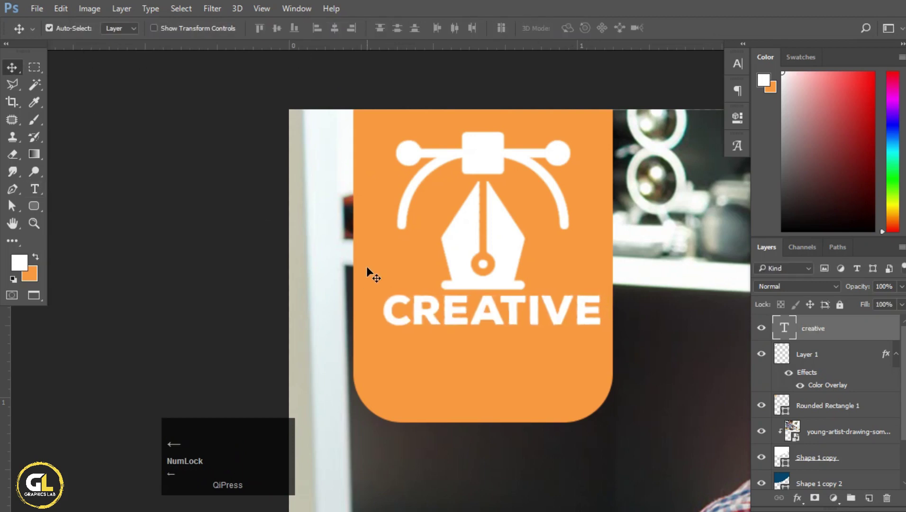
key("Down")
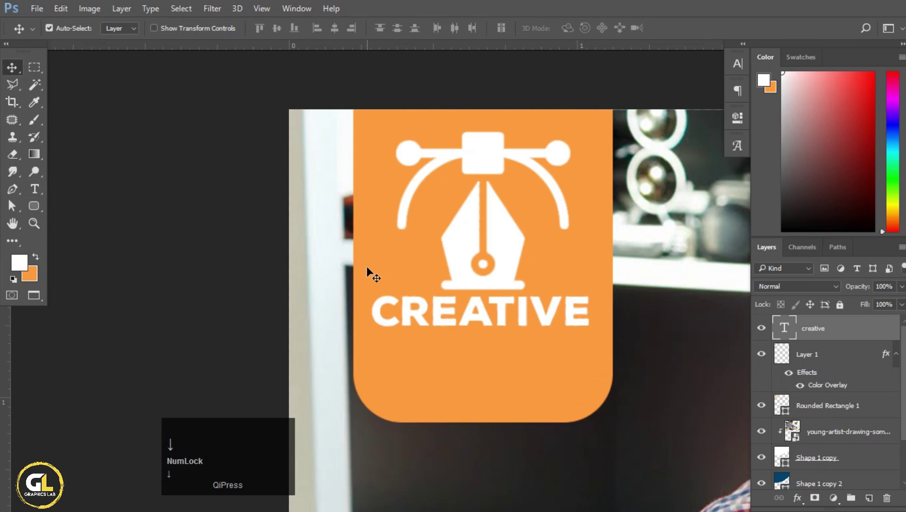
Step: Retype the duplicated caption beneath it as DESIGNER
double_click(507, 314)
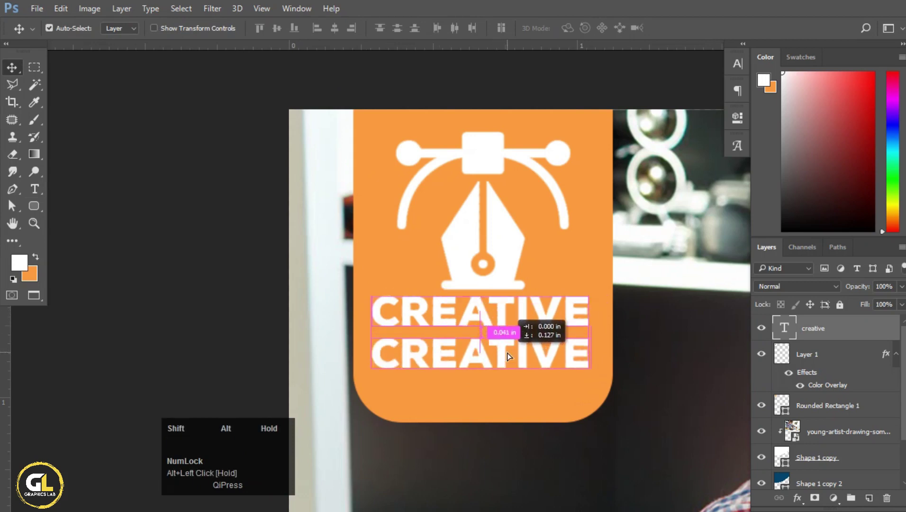
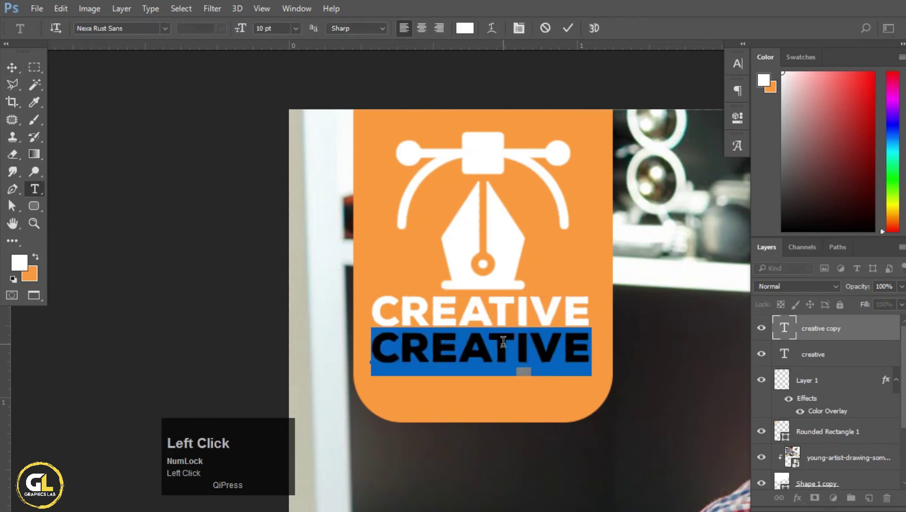
type("designer")
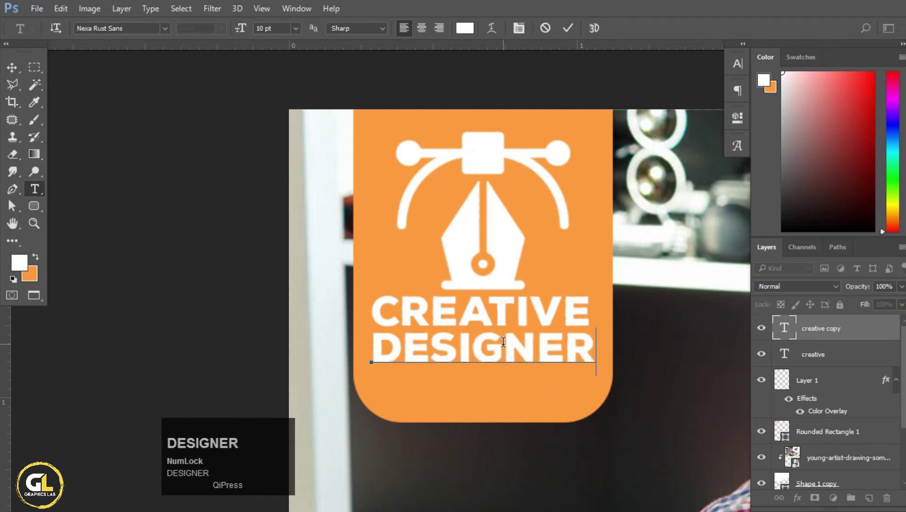
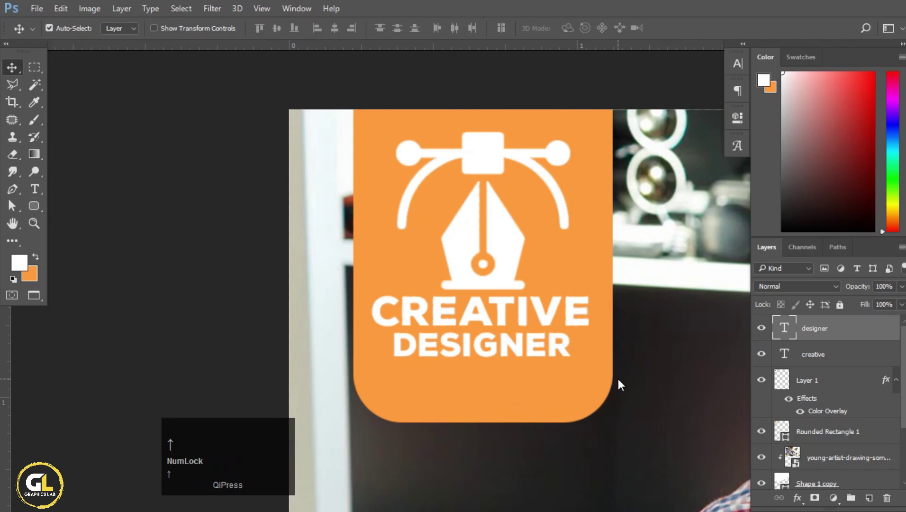
Step: Choose the Polygon shape tool, set to six sides with an orange fill, ready for the hexagon
key("Down")
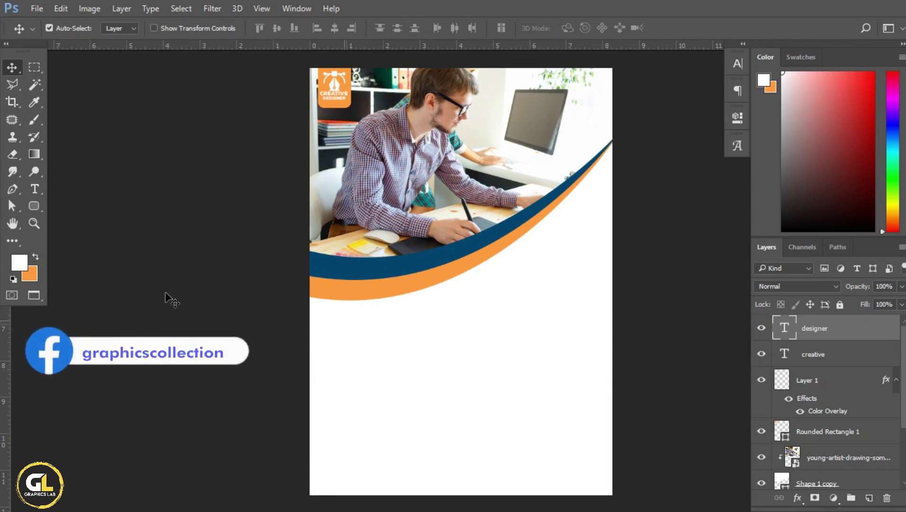
left_click(40, 215)
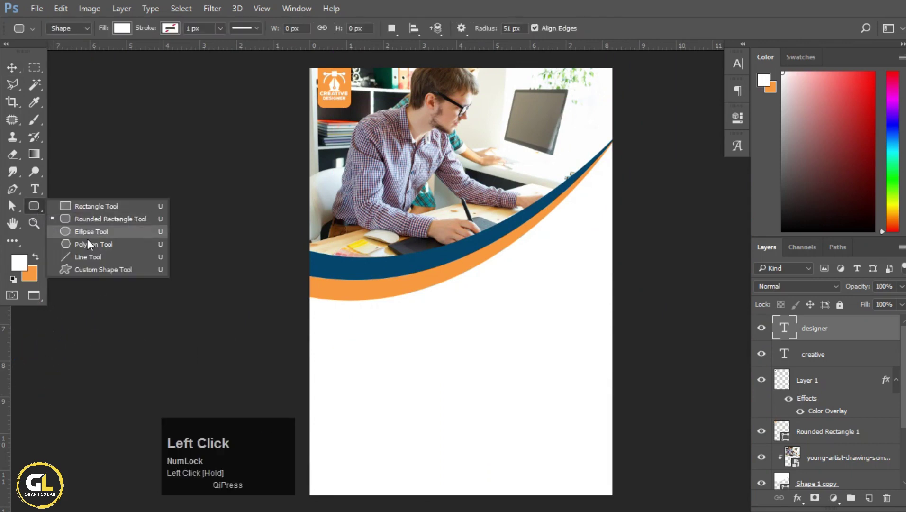
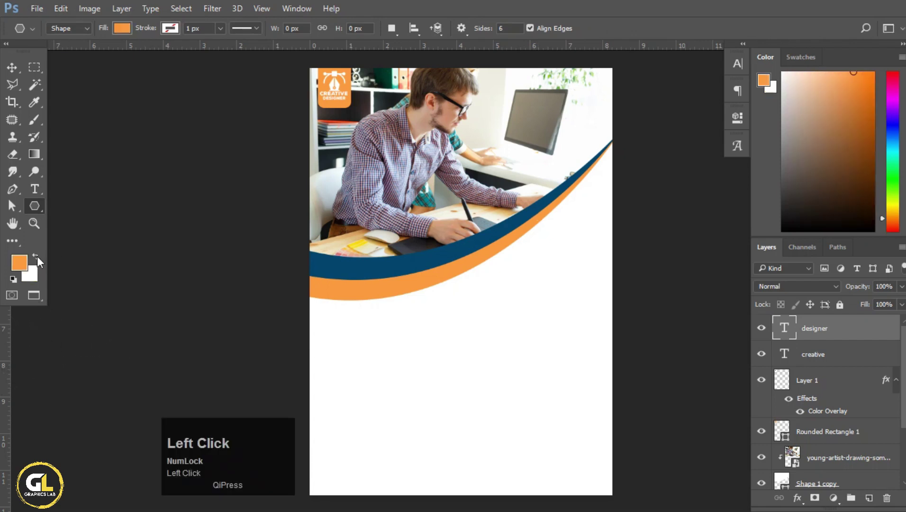
scroll("up", 3)
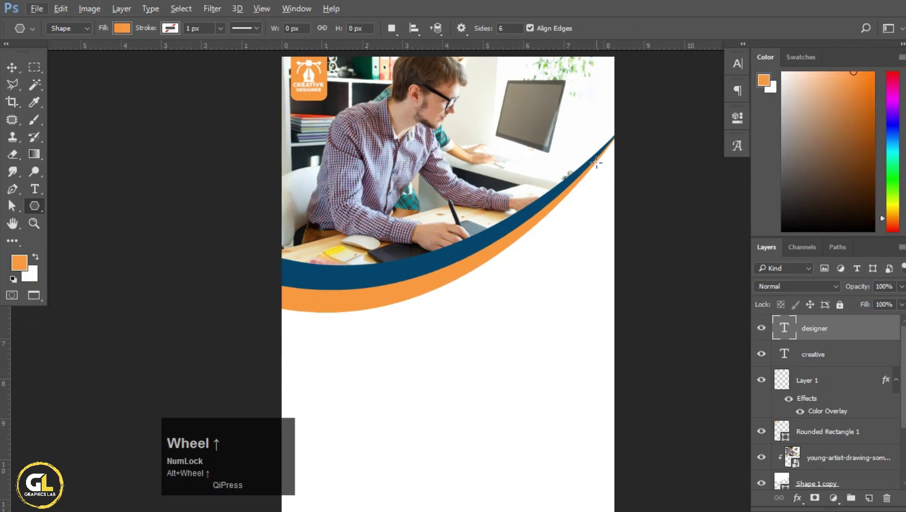
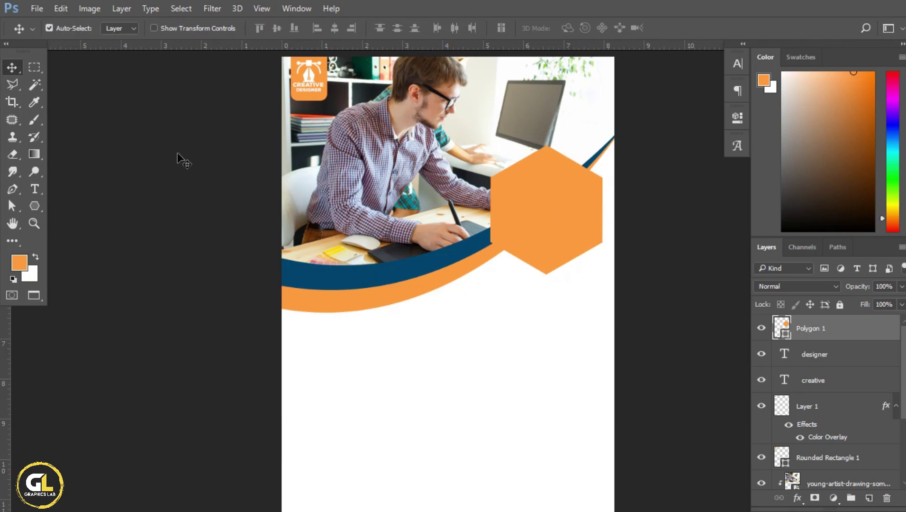
Step: Make the hexagon fill white and confirm the laptop photo's size clipped inside it
double_click(43, 210)
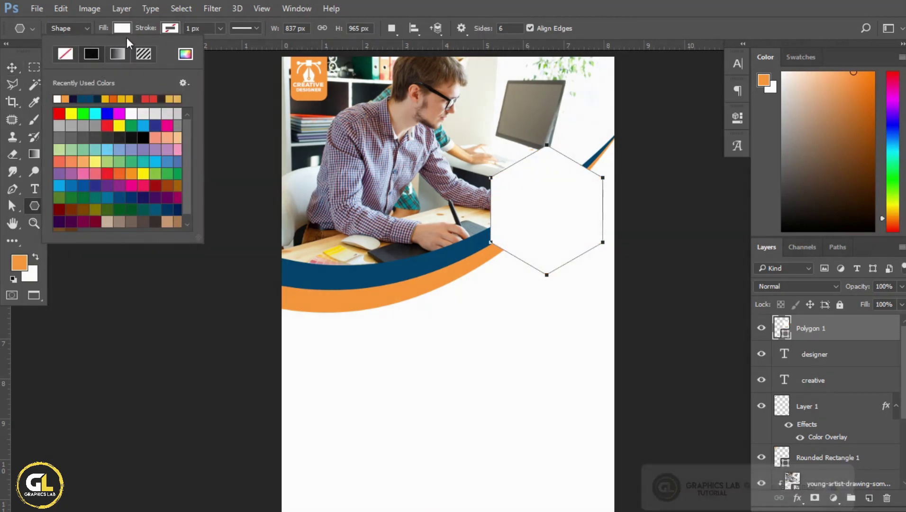
left_click(172, 36)
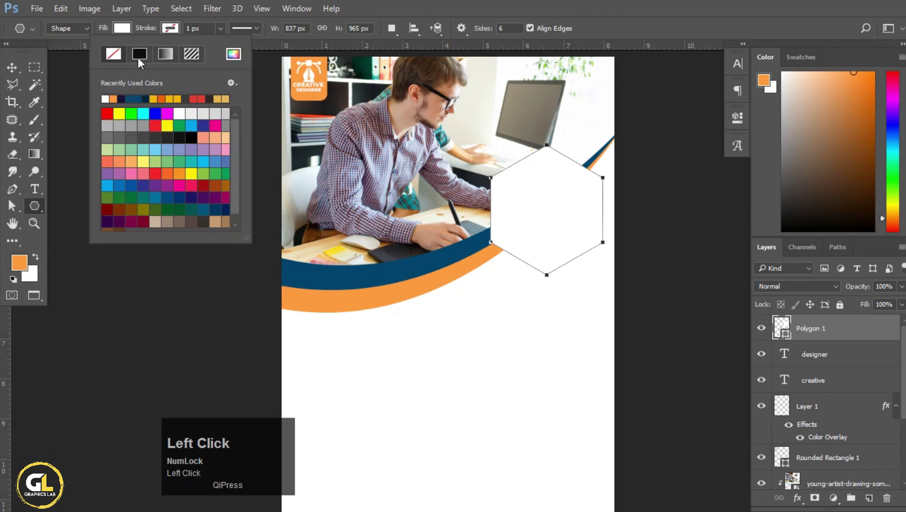
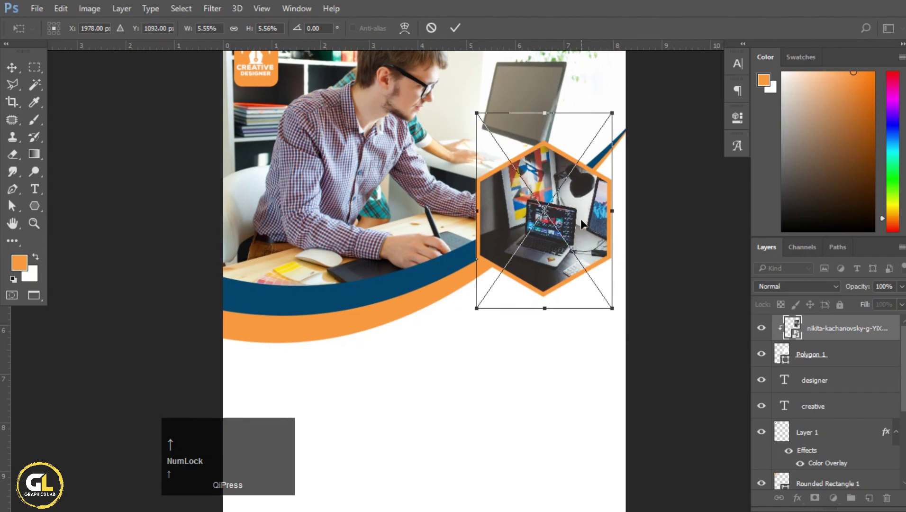
key("Left")
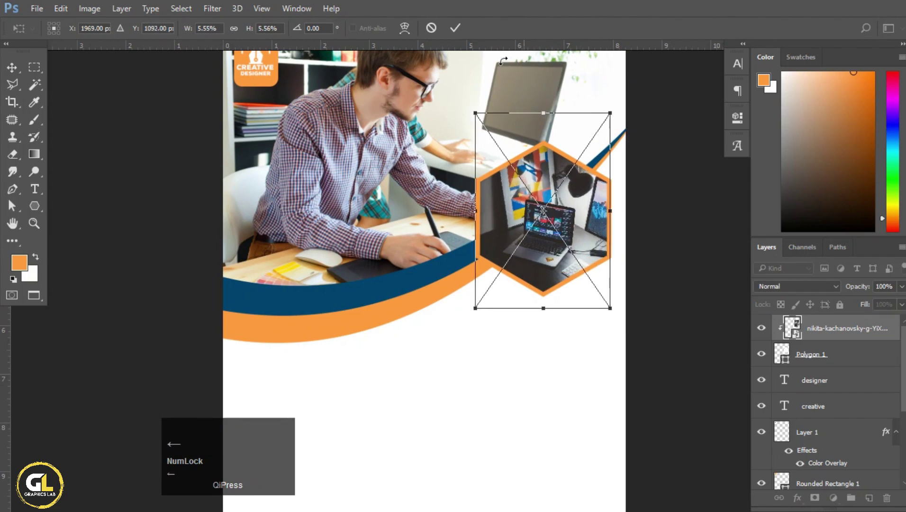
left_click(460, 29)
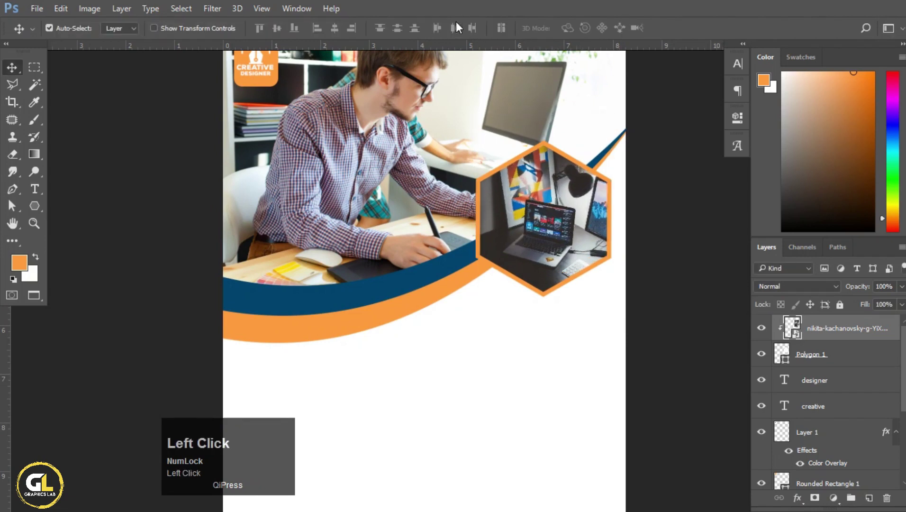
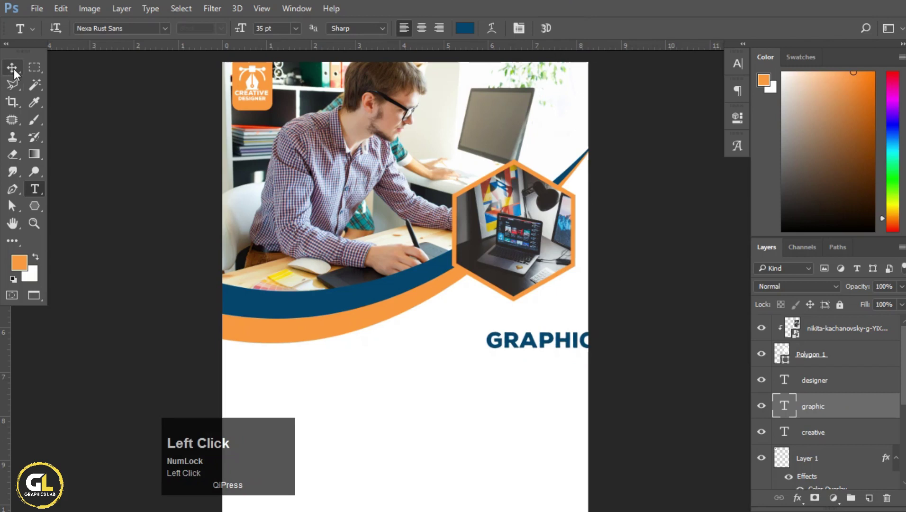
Step: Move the navy GRAPHIC title below the hexagon photo and begin resizing it
scroll("down", 3)
left_click_drag(539, 259, 517, 240)
key("ctrl+t")
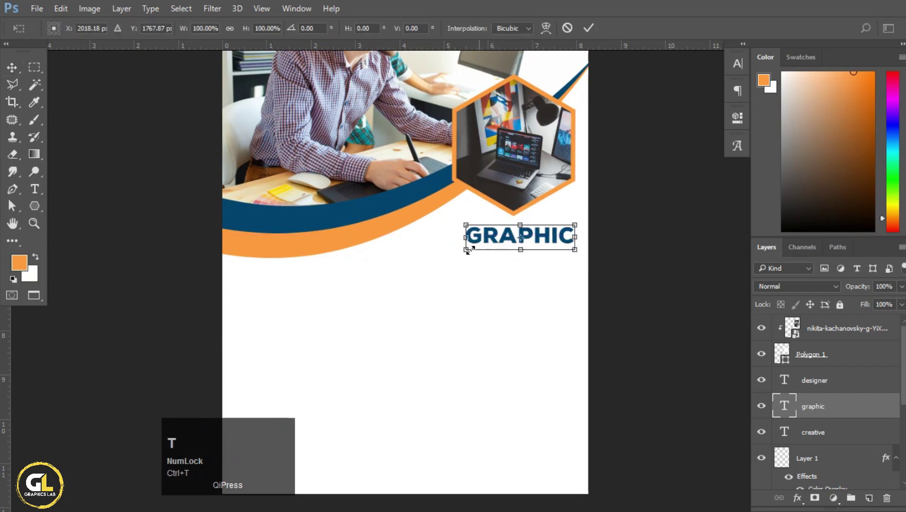
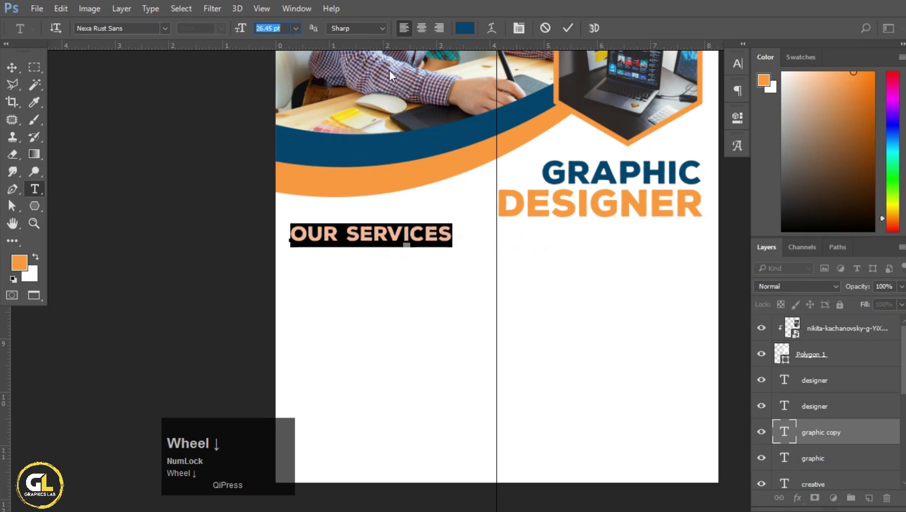
Step: Nudge the smaller OUR SERVICES heading left into place below the wave
scroll("down", 3)
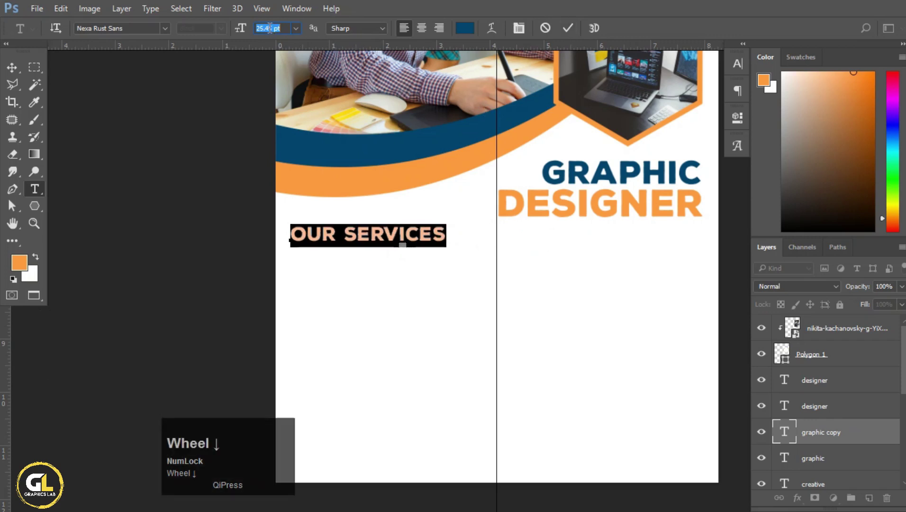
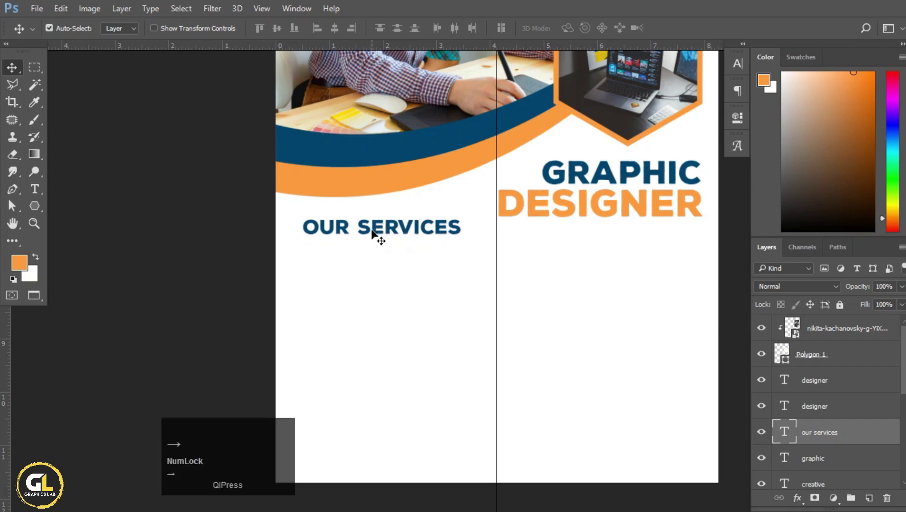
key("Left")
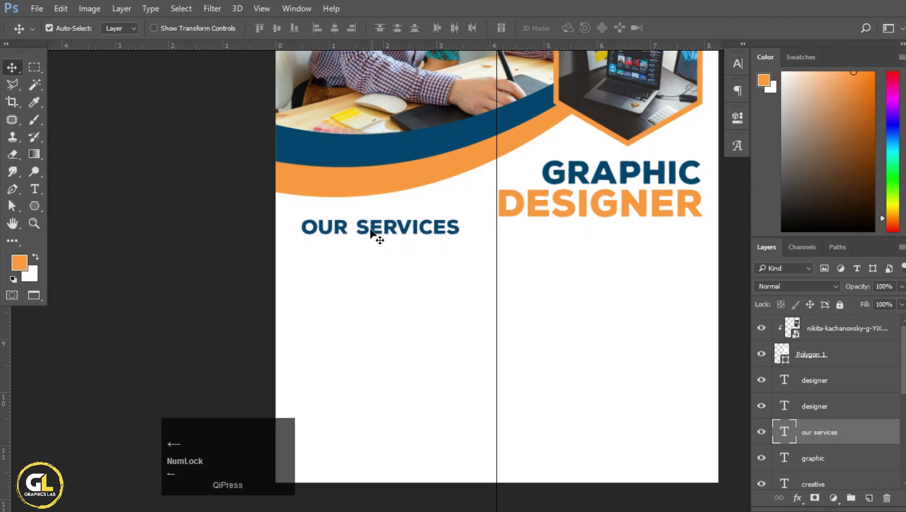
scroll("up", 3)
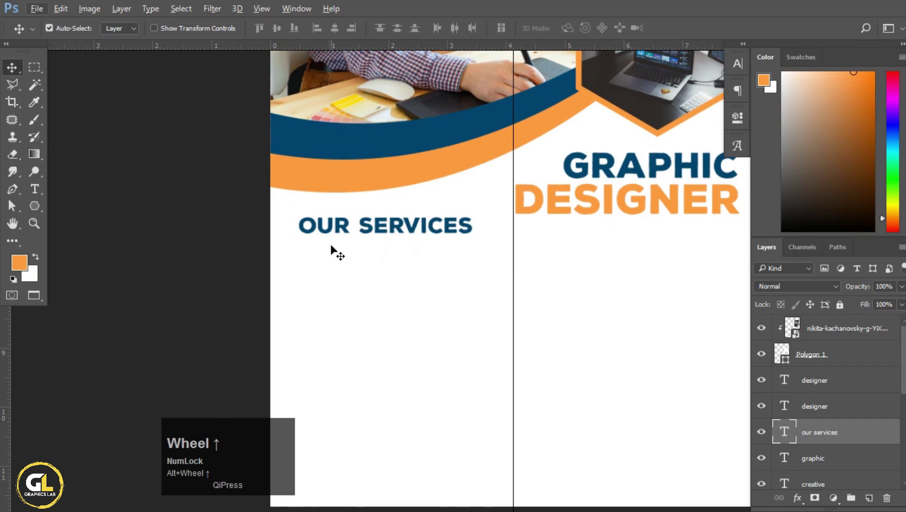
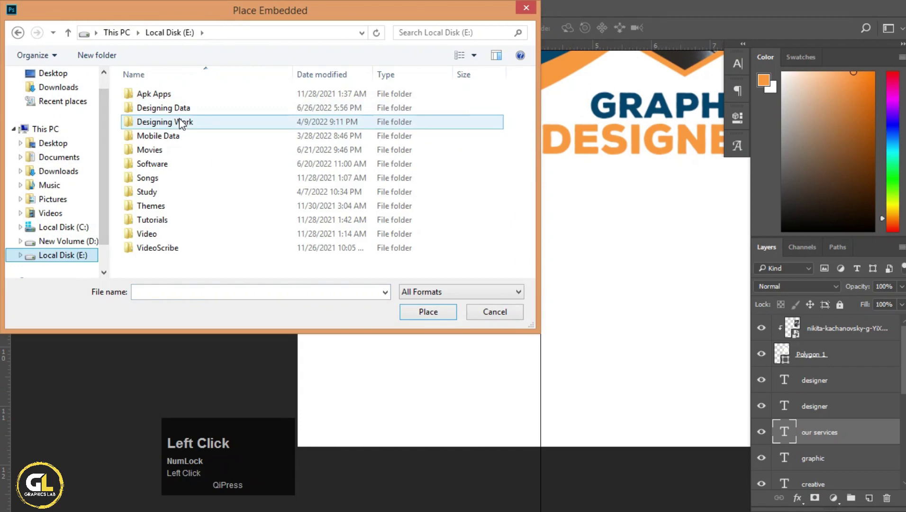
Step: Place the four-diamond clipart and recolour it orange with a Color Overlay
scroll("down", 3)
scroll("down", 3)
left_click_drag(237, 147, 460, 35)
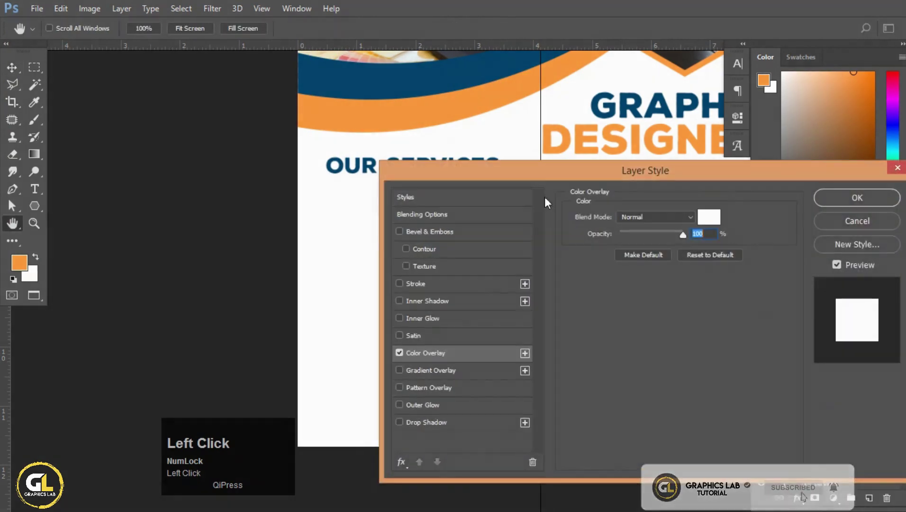
left_click(721, 249)
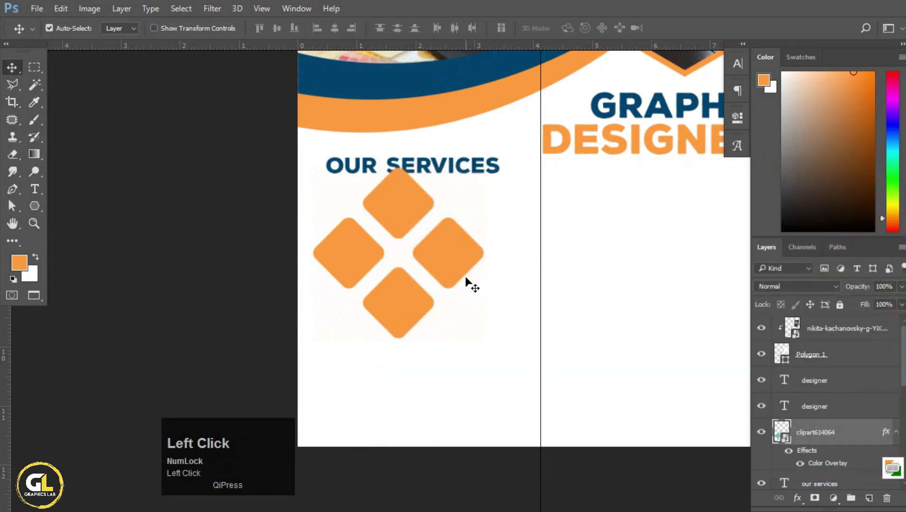
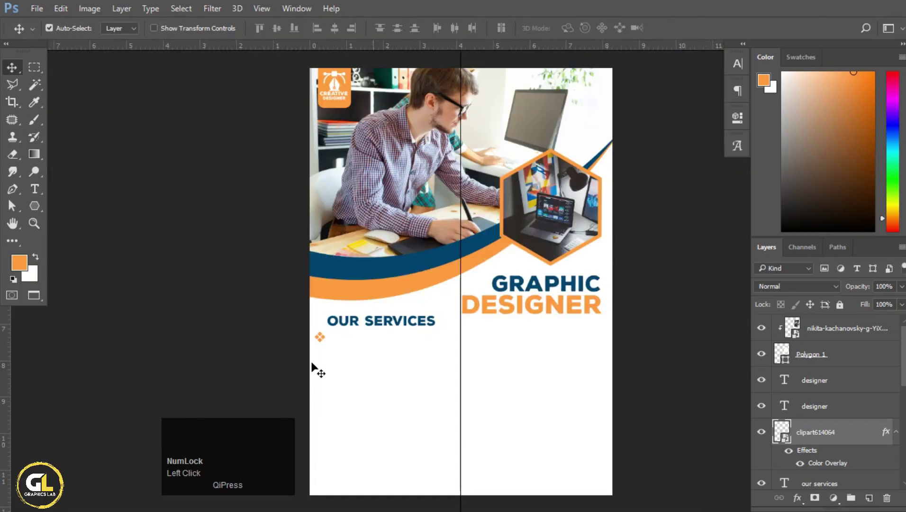
left_click(320, 373)
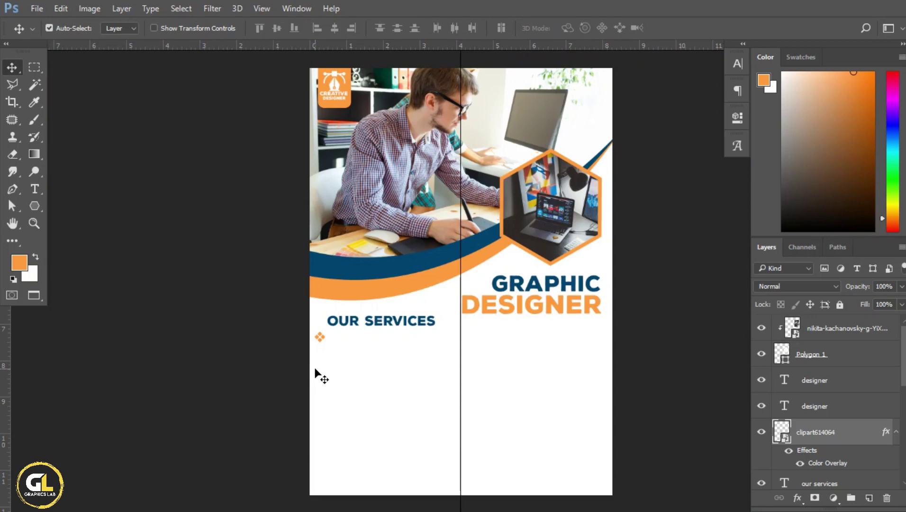
key("Down")
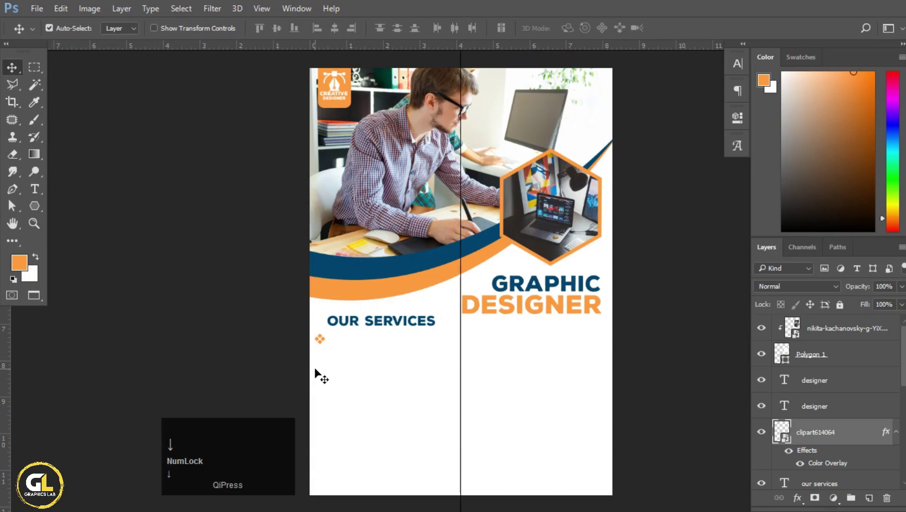
scroll("up", 3)
scroll("down", 3)
scroll("up", 3)
left_click(315, 273)
key("space")
Step: Retype the duplicated heading as 'creative design' beside the orange icon
left_click(453, 150)
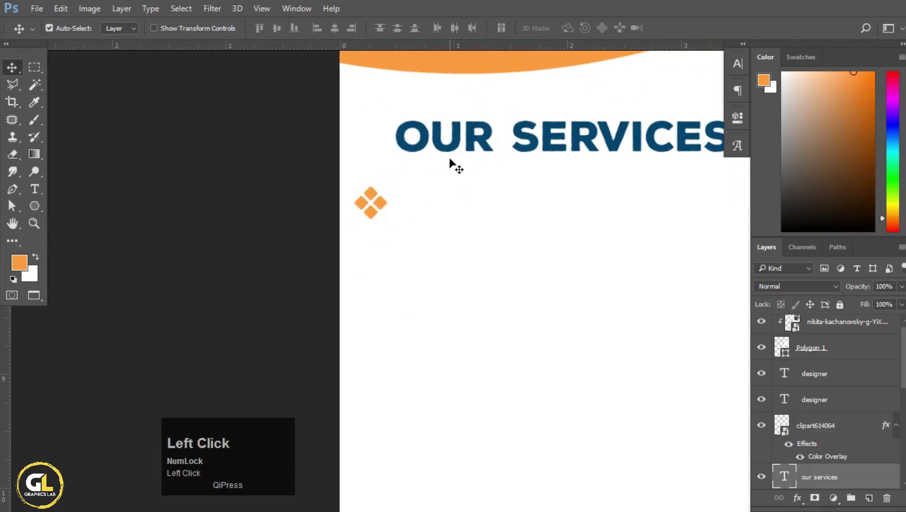
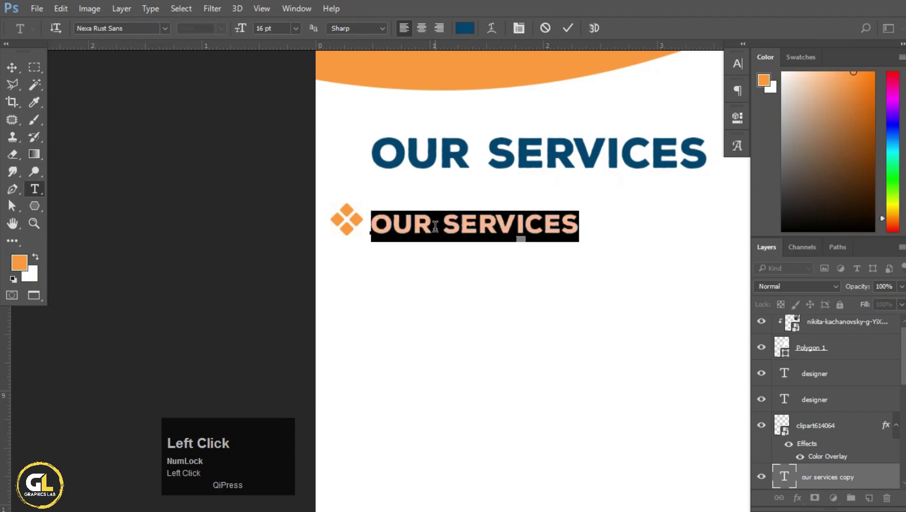
type("creative")
key("space")
type("desi")
type("gn")
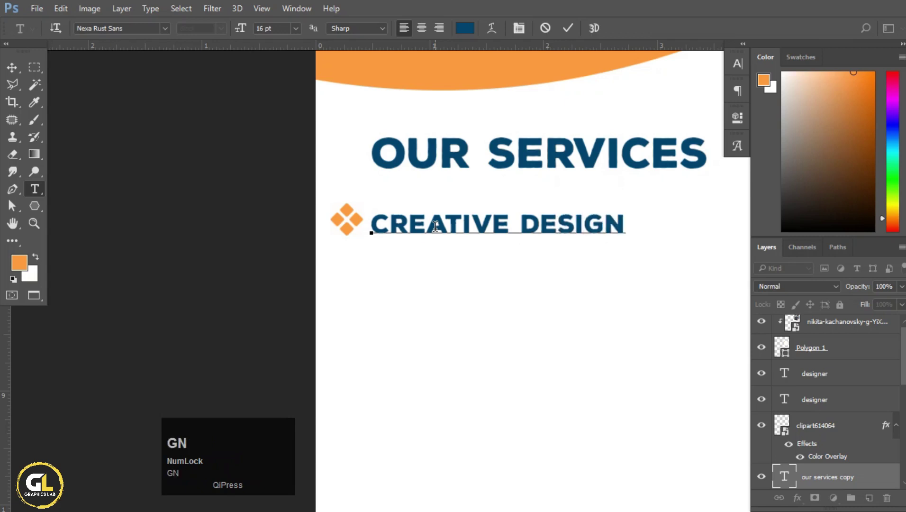
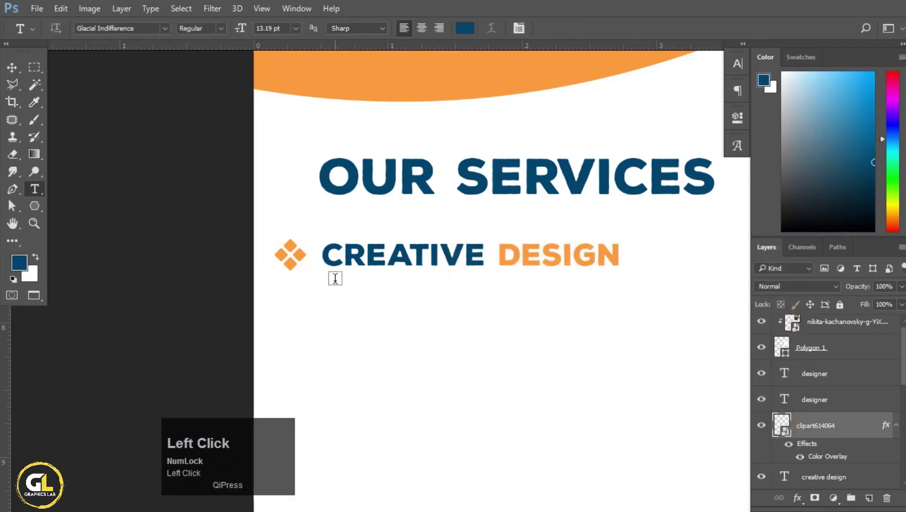
scroll("down", 3)
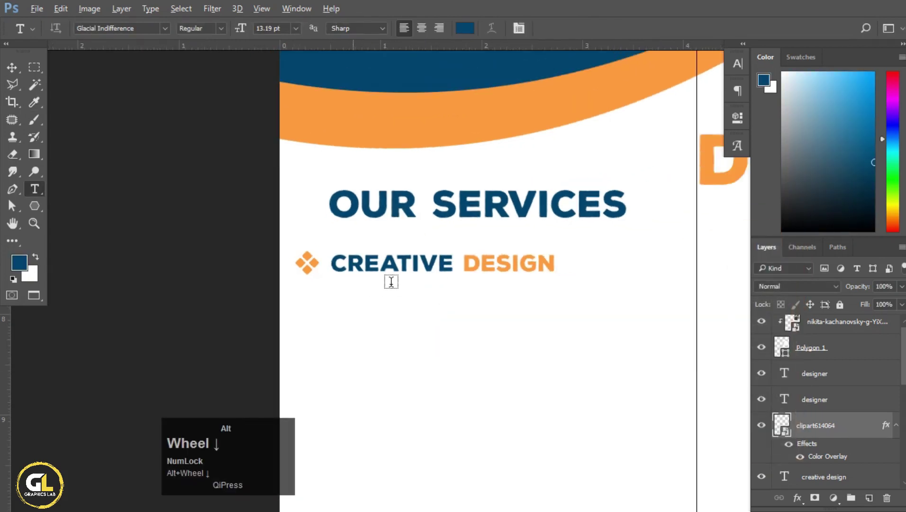
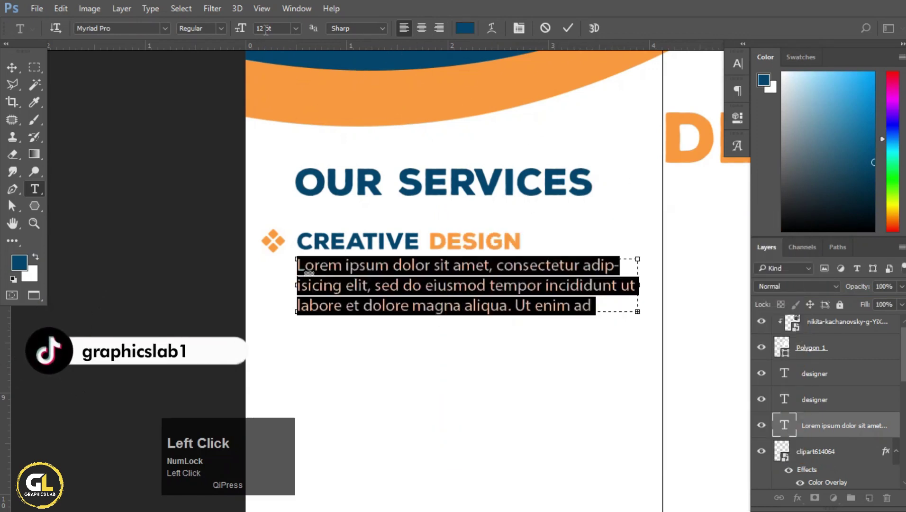
Step: Commit the Lorem Ipsum paragraph, then reselect all its text for further editing
scroll("down", 3)
scroll("down", 3)
left_click(573, 34)
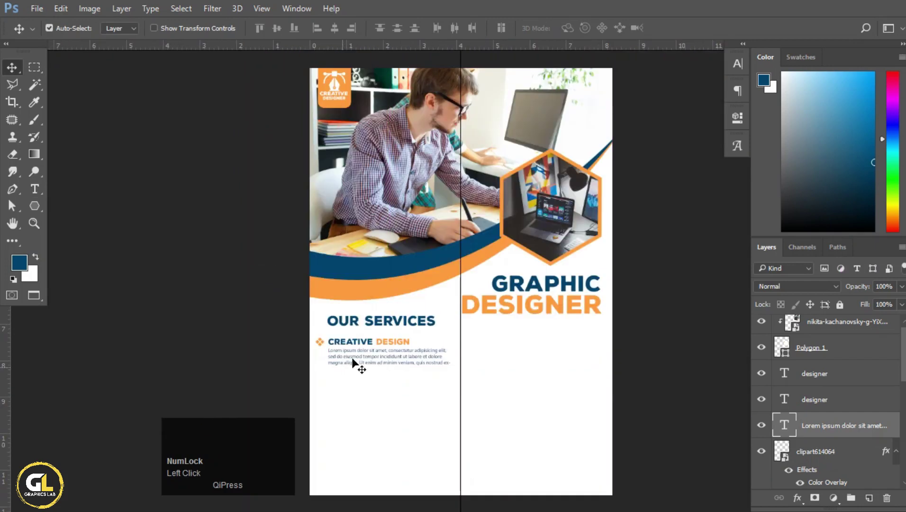
scroll("up", 3)
scroll("down", 3)
scroll("up", 3)
scroll("up", 3)
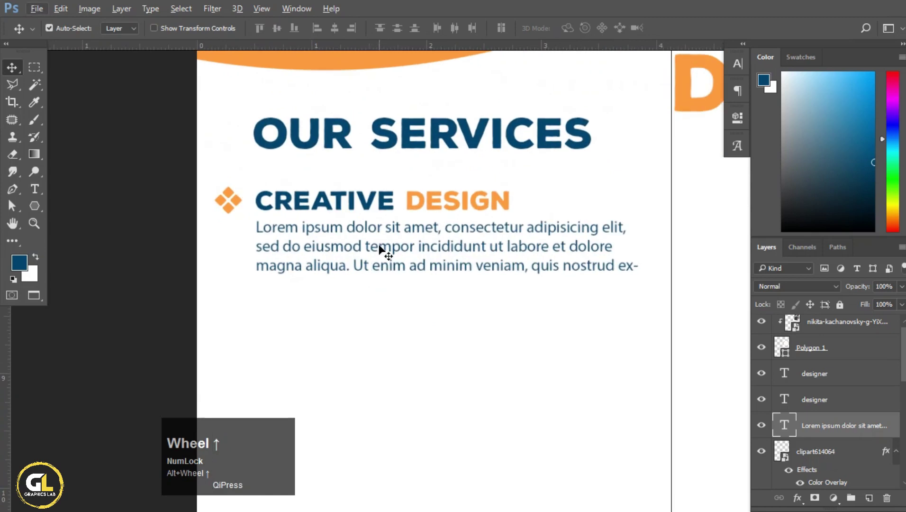
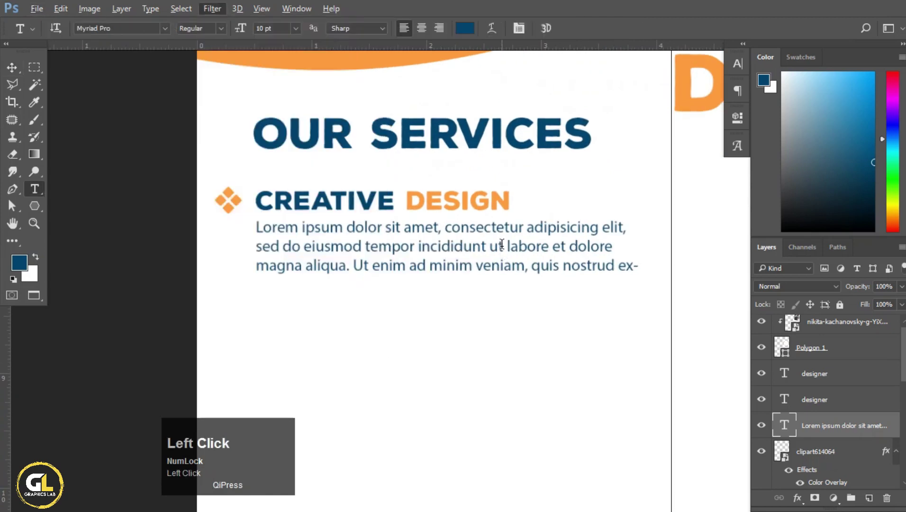
key("ctrl+a")
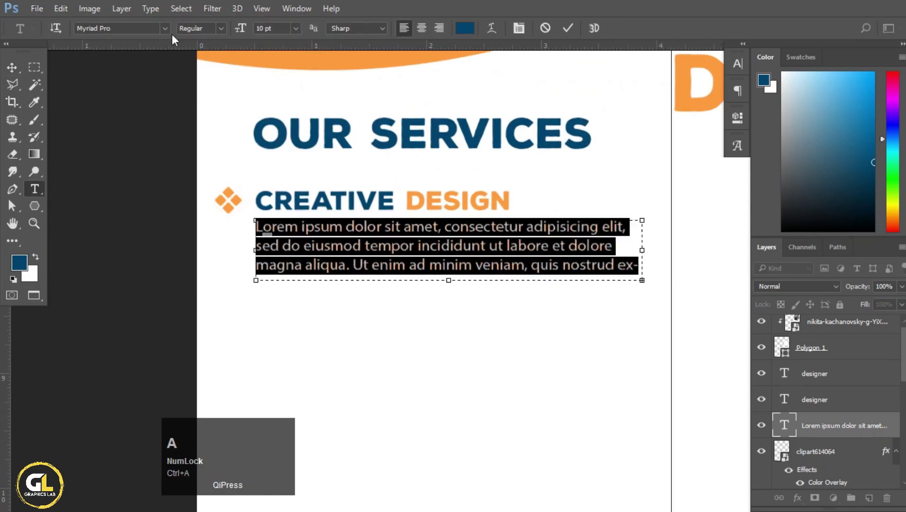
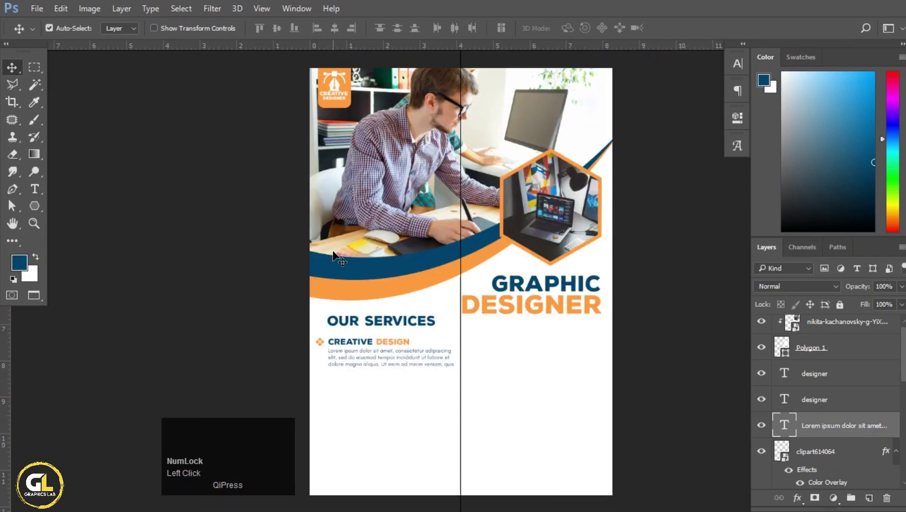
Step: Duplicate the Creative Design description text for the next service item
scroll("up", 3)
scroll("down", 3)
scroll("down", 3)
scroll("up", 3)
scroll("up", 3)
key("space")
left_click(365, 299)
key("space")
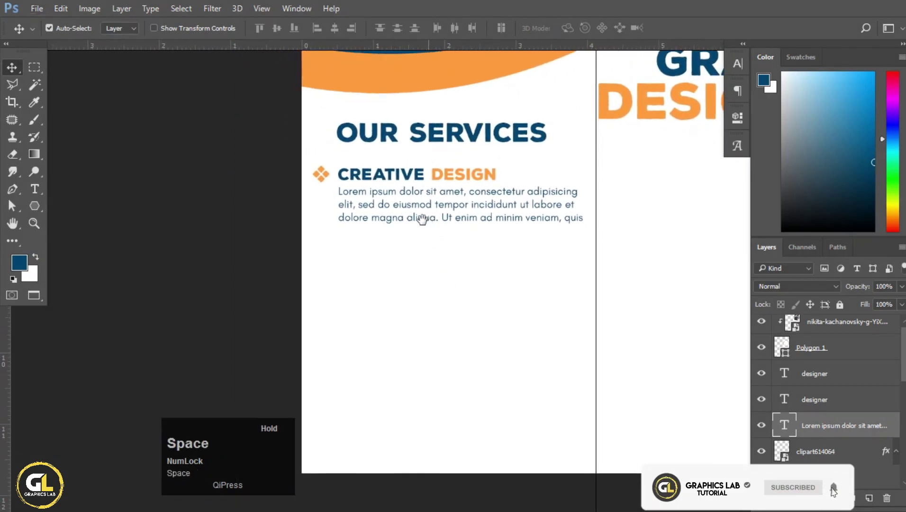
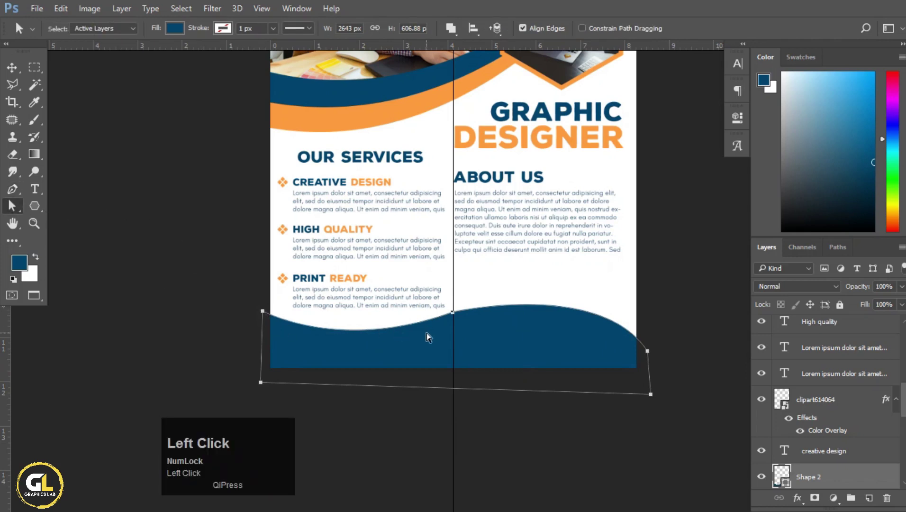
Step: Reshape the curve of the dark blue footer wave with the Direct Selection tool
left_click_drag(21, 29, 20, 29)
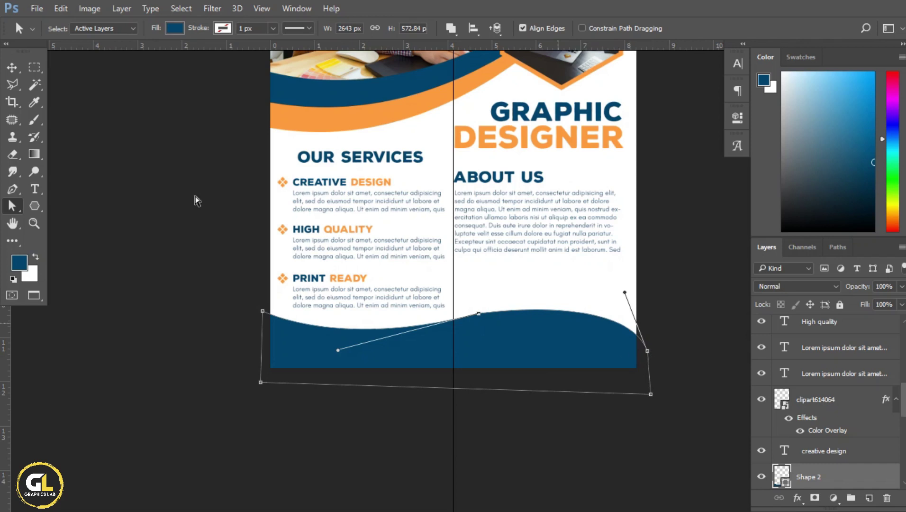
left_click(20, 29)
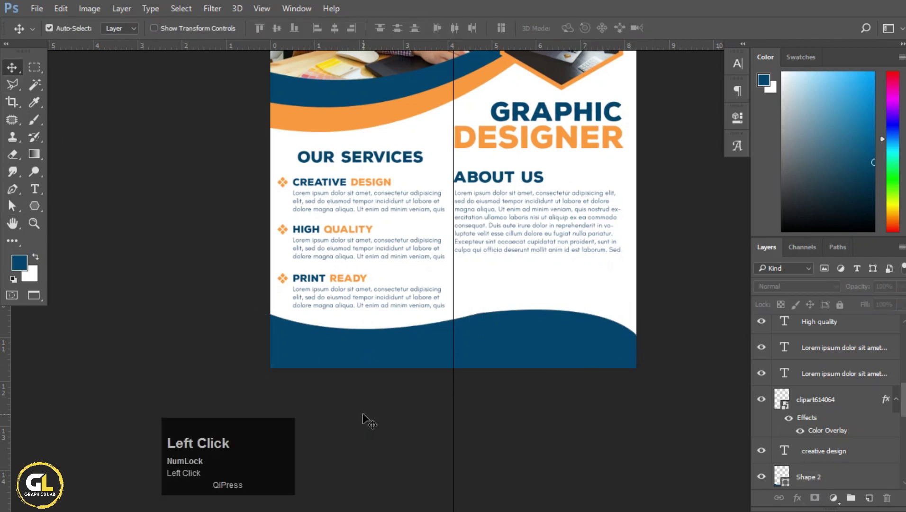
key("a")
left_click_drag(20, 29, 21, 28)
left_click(20, 29)
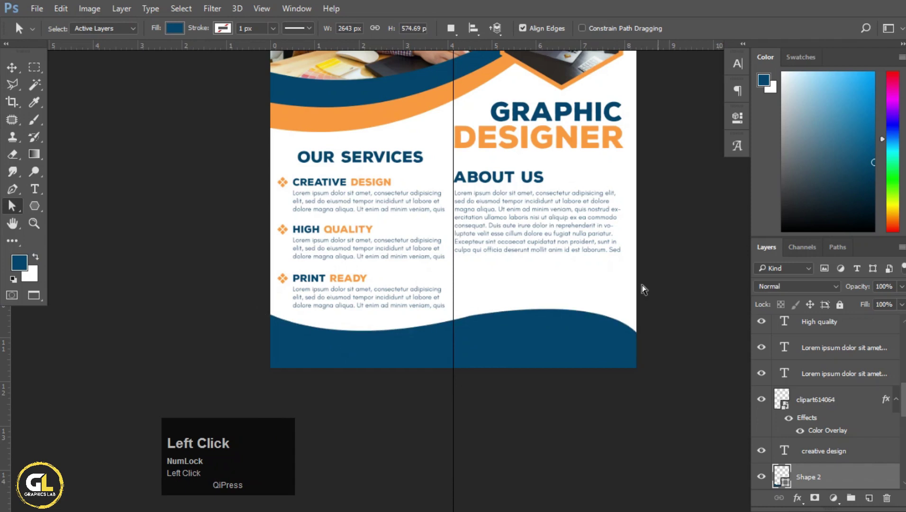
Step: Refine the wave curve and widen it past the flyer edge
scroll("up", 3)
double_click(20, 29)
left_click_drag(21, 29, 21, 29)
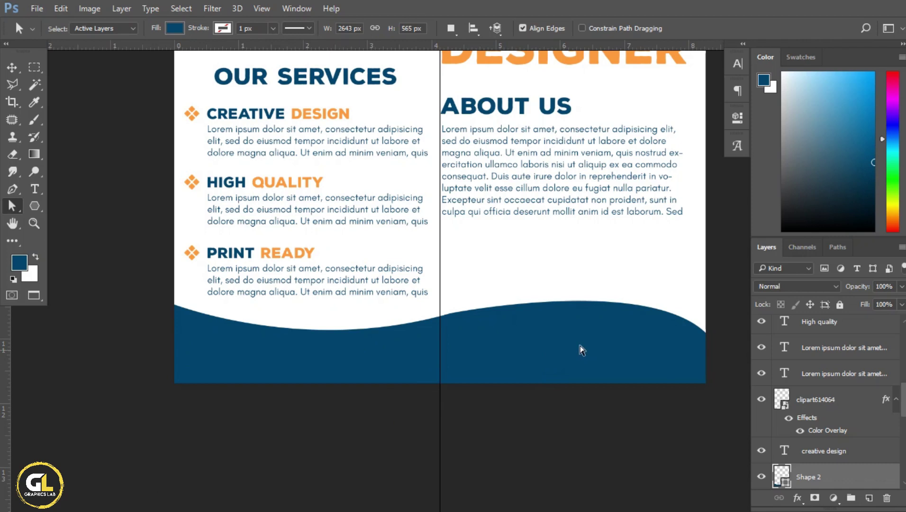
left_click_drag(20, 29, 21, 29)
left_click_drag(21, 29, 21, 29)
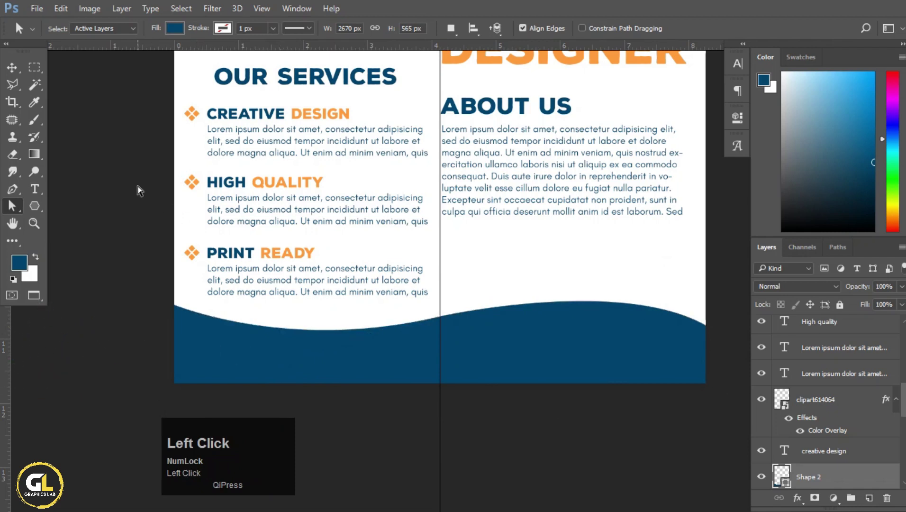
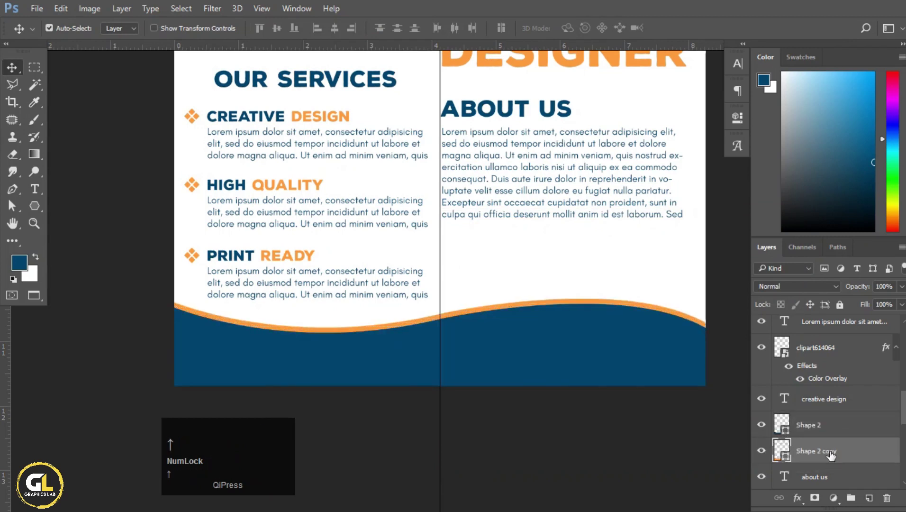
key("Down")
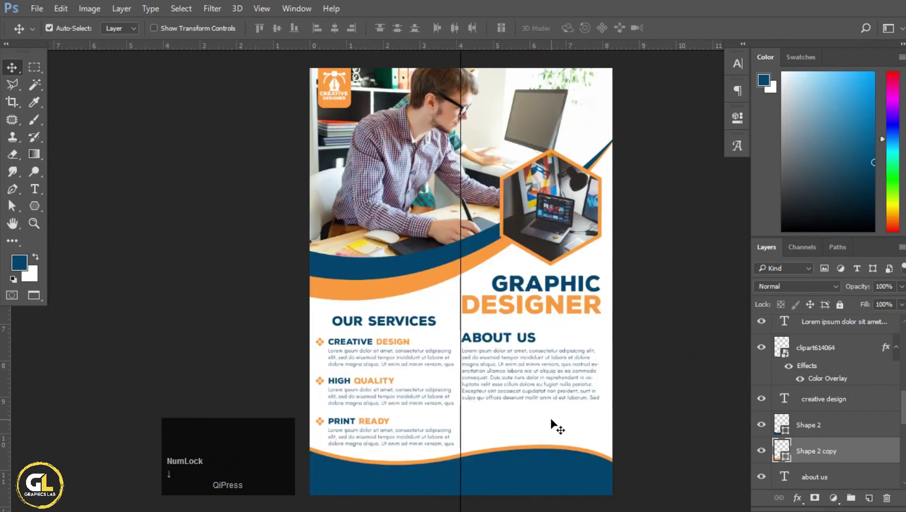
scroll("down", 3)
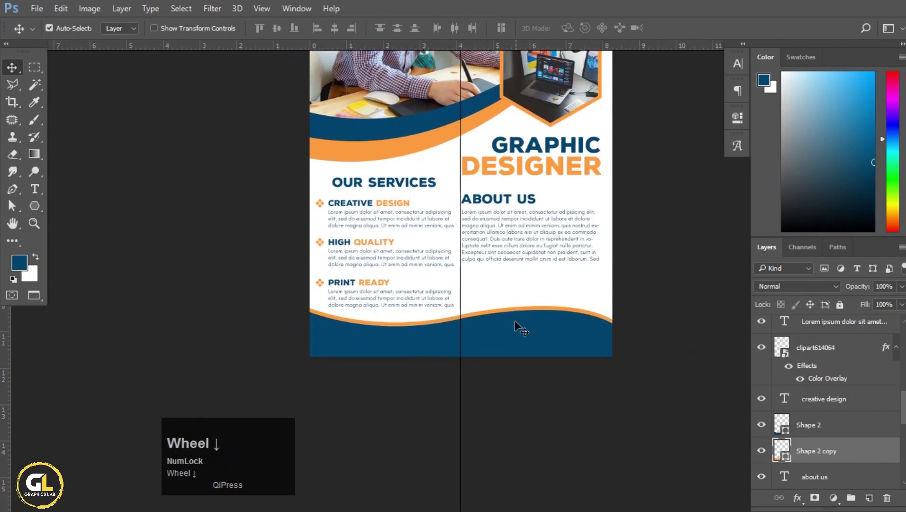
scroll("up", 3)
key("Up")
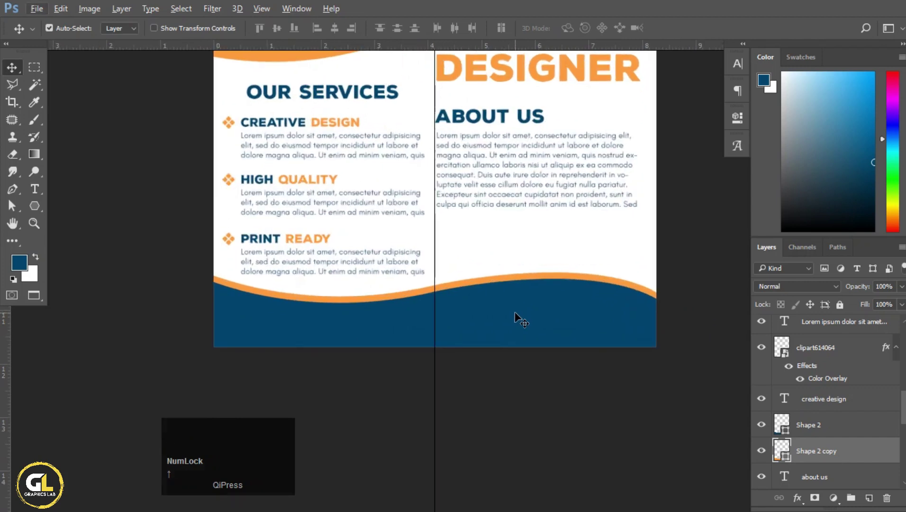
key("Up")
scroll("up", 3)
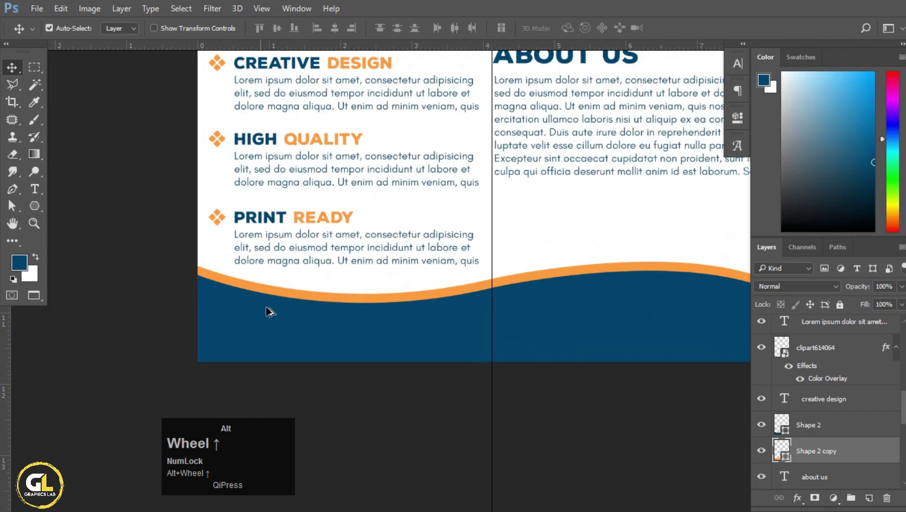
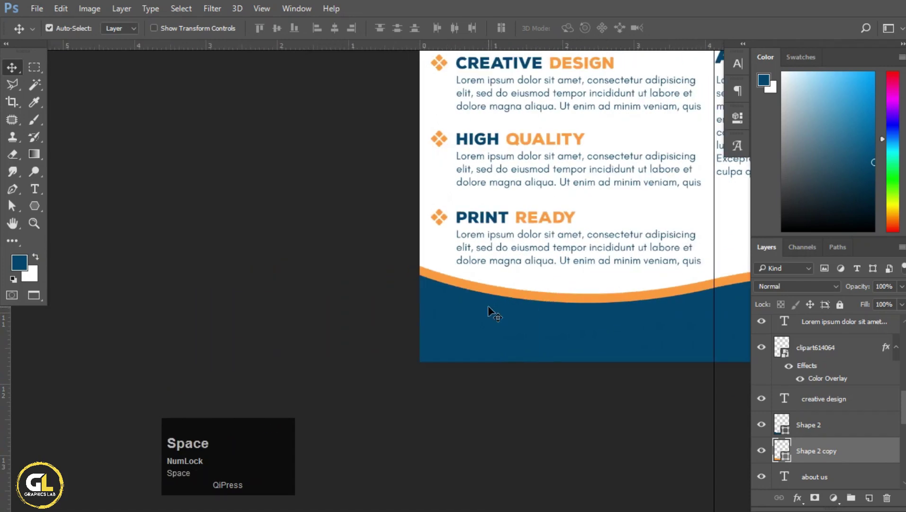
scroll("up", 3)
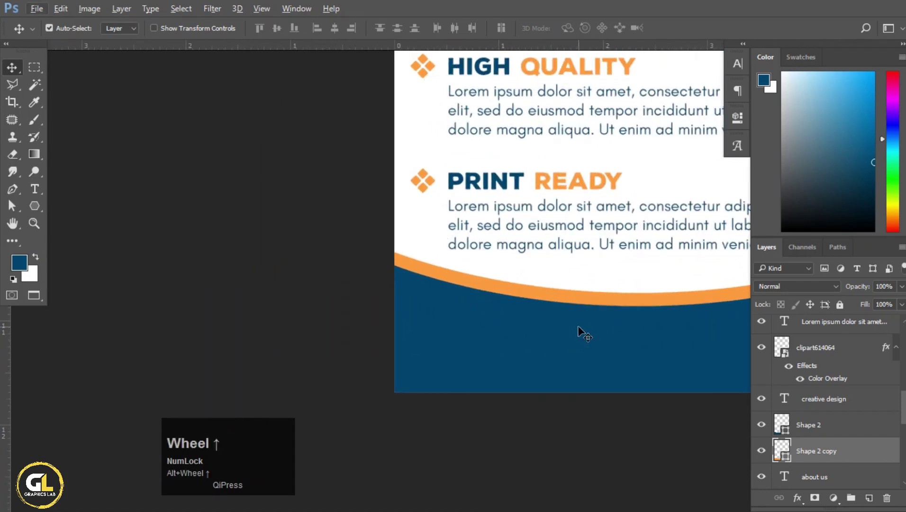
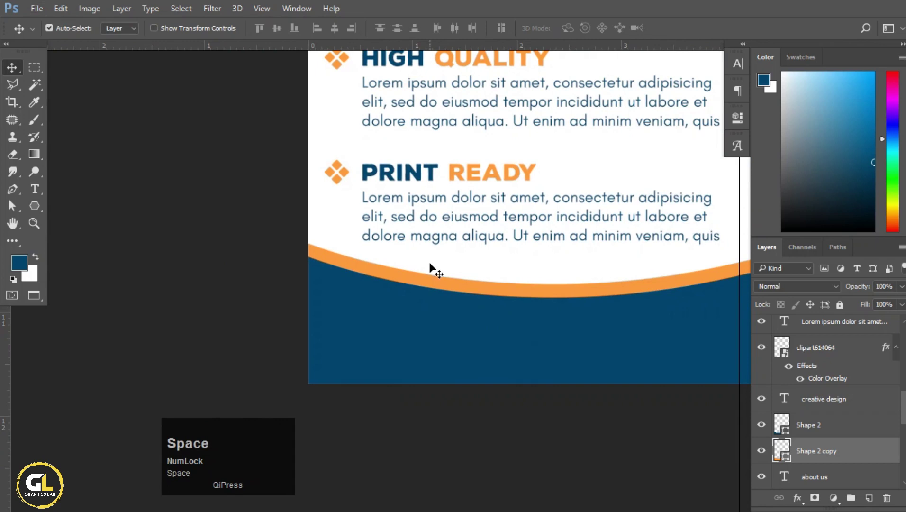
Step: Retype the duplicated Print Ready heading as GET IN TOUCH
left_click(501, 181)
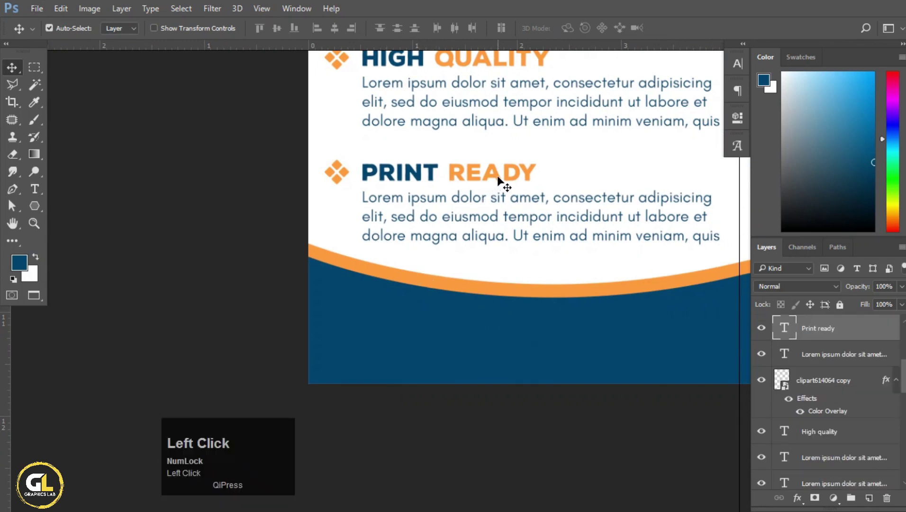
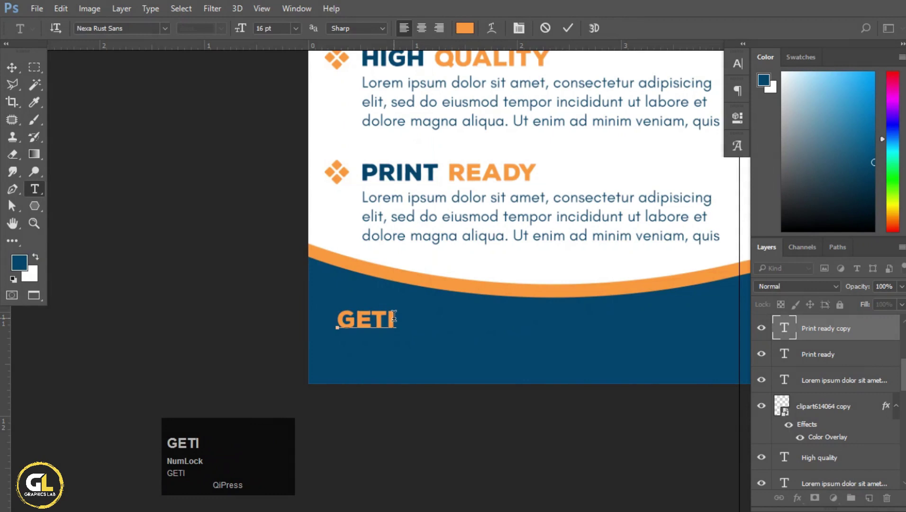
key("BackSpace")
key("space")
type("in")
key("space")
type("touch")
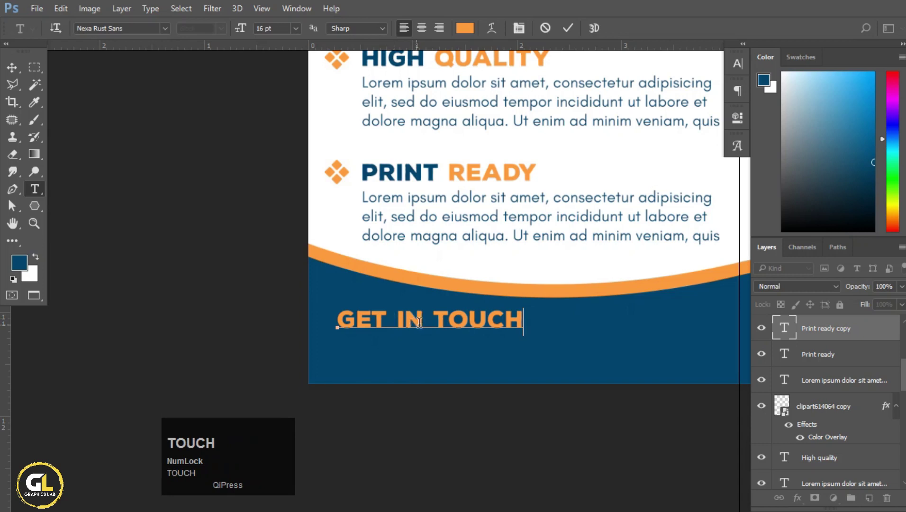
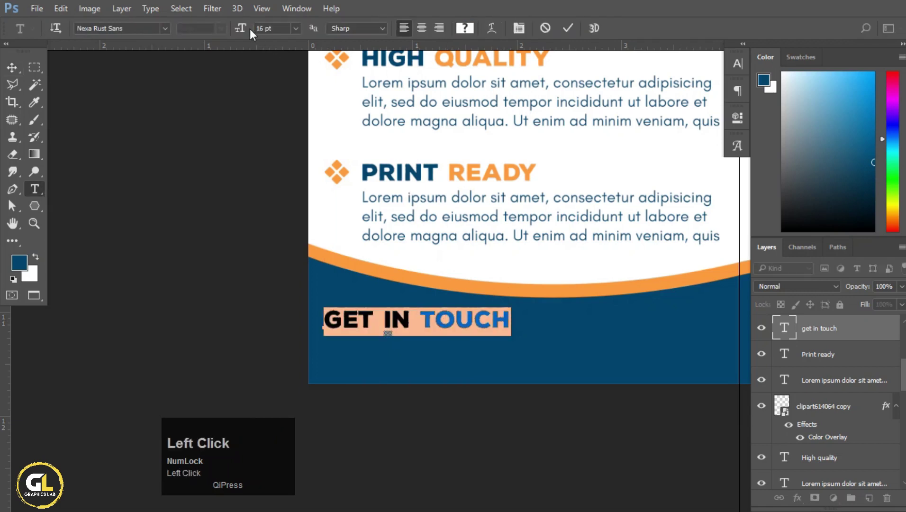
Step: Position the GET IN TOUCH heading on the footer, nudged slightly upward
scroll("down", 3)
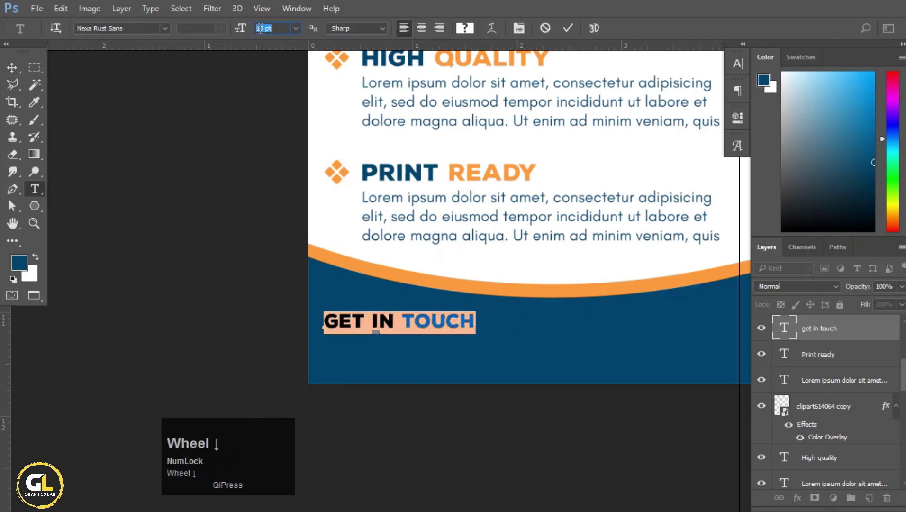
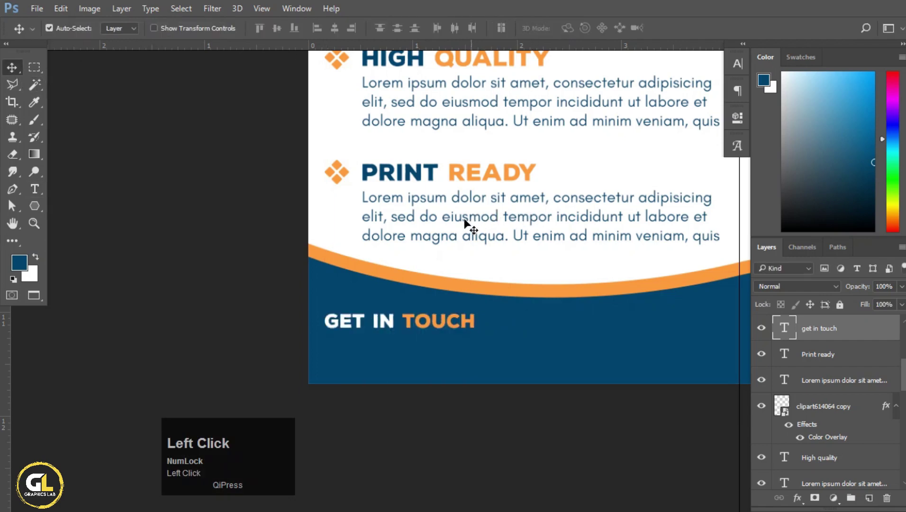
left_click(456, 318)
key("Up")
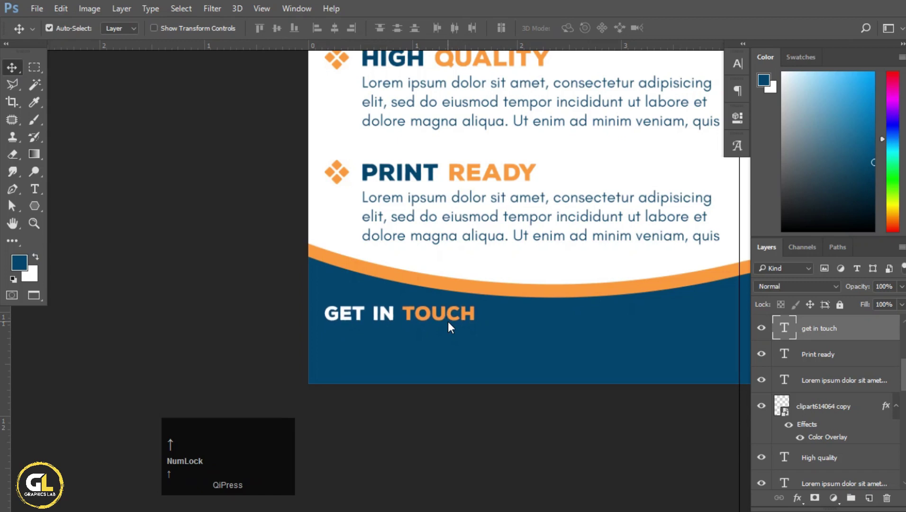
scroll("up", 3)
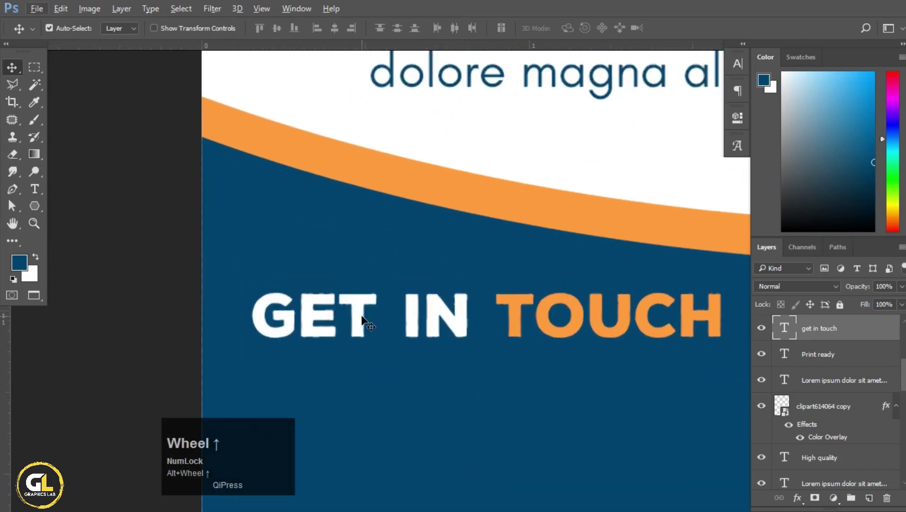
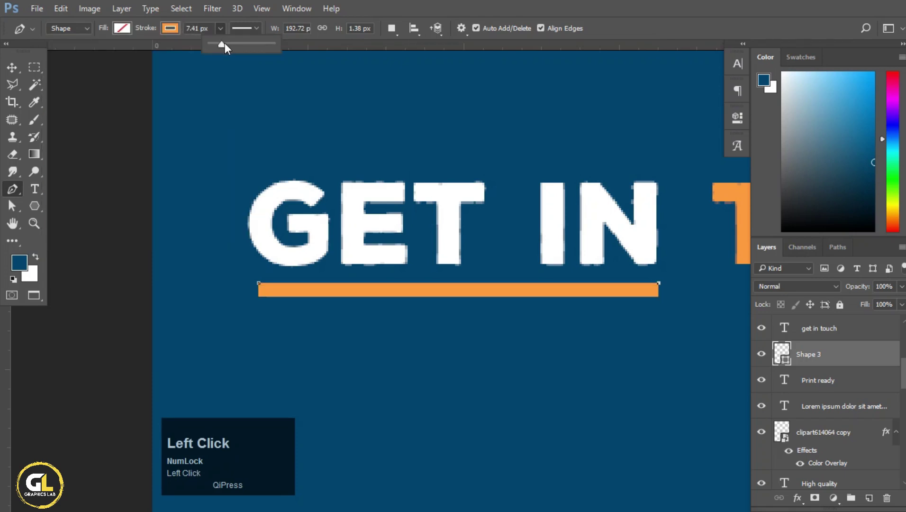
Step: Give the orange underline round caps in the Stroke Options
left_click(264, 34)
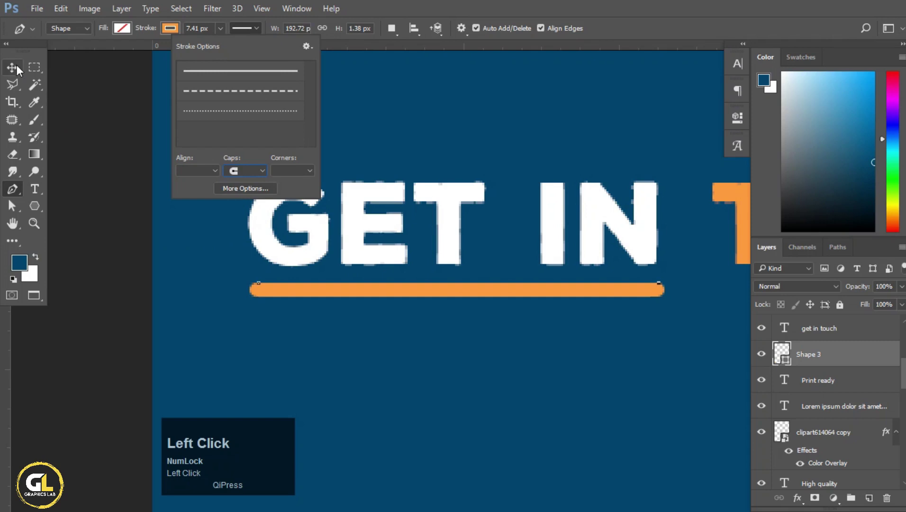
scroll("down", 3)
scroll("down", 3)
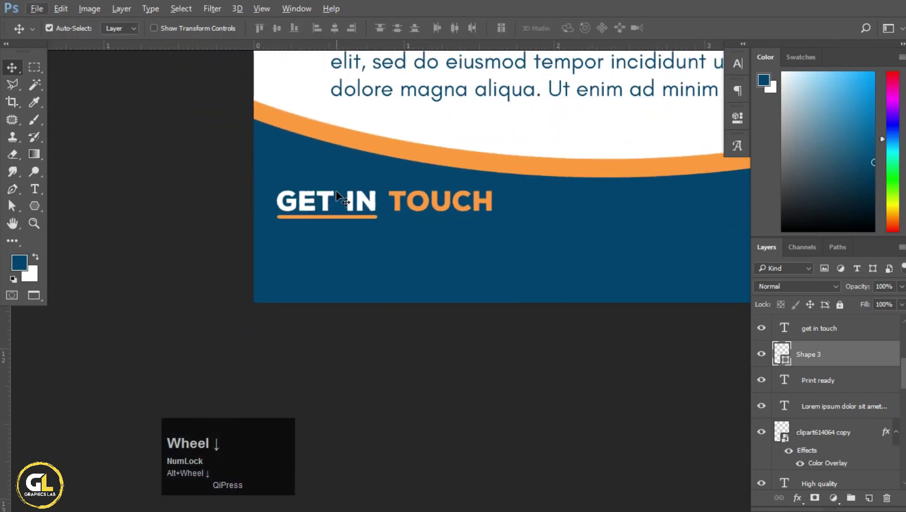
scroll("up", 3)
Step: Cut a description paragraph to reuse in the footer contact details
left_click(383, 149)
key("ctrl+x")
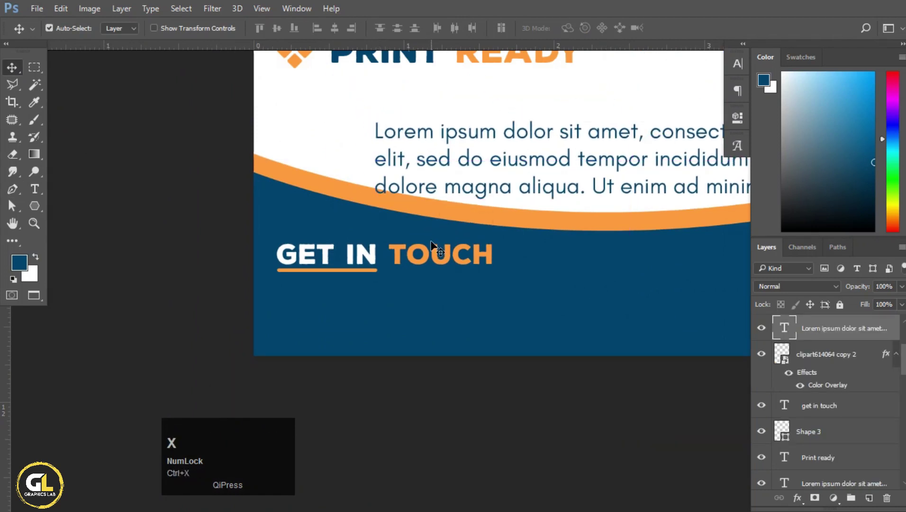
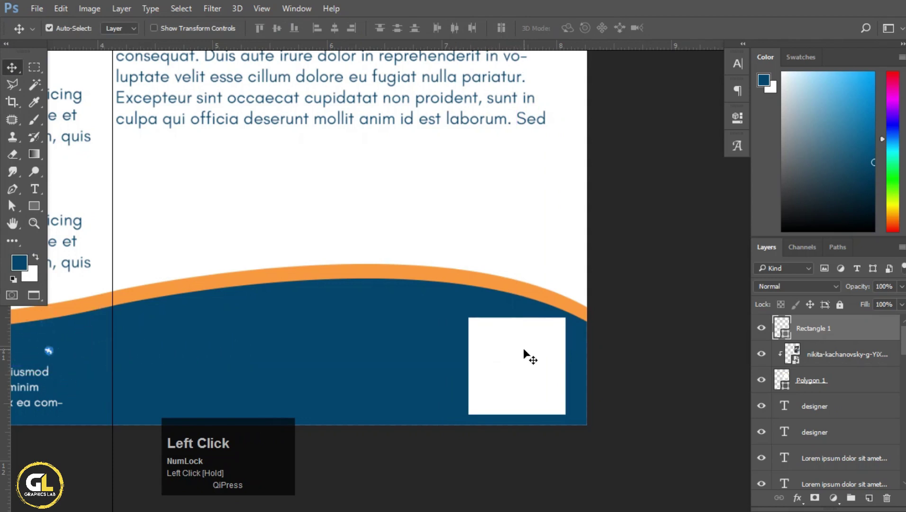
Step: Browse for the QR code image to place via File > Place Embedded
left_click(38, 16)
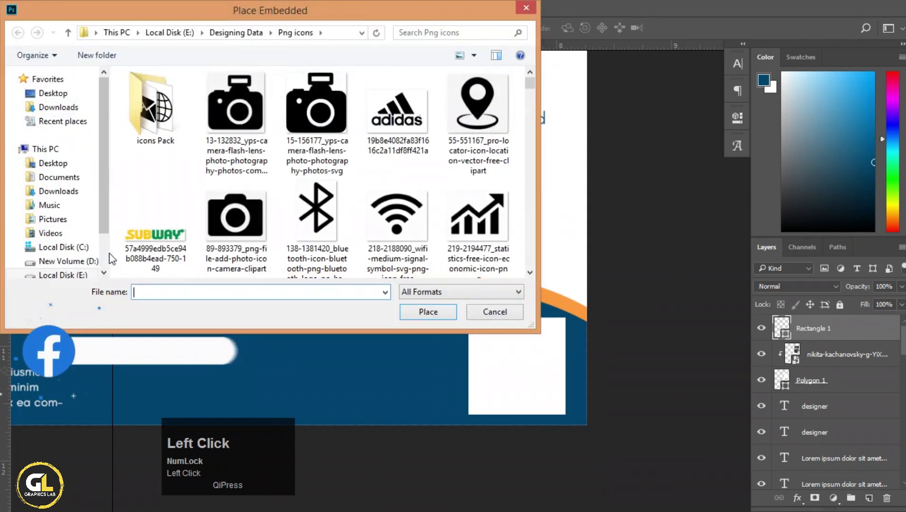
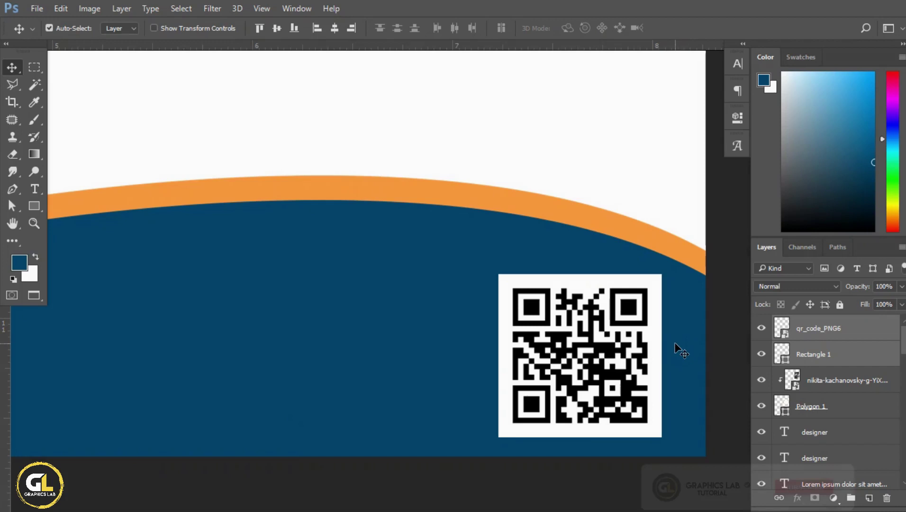
left_click(730, 264)
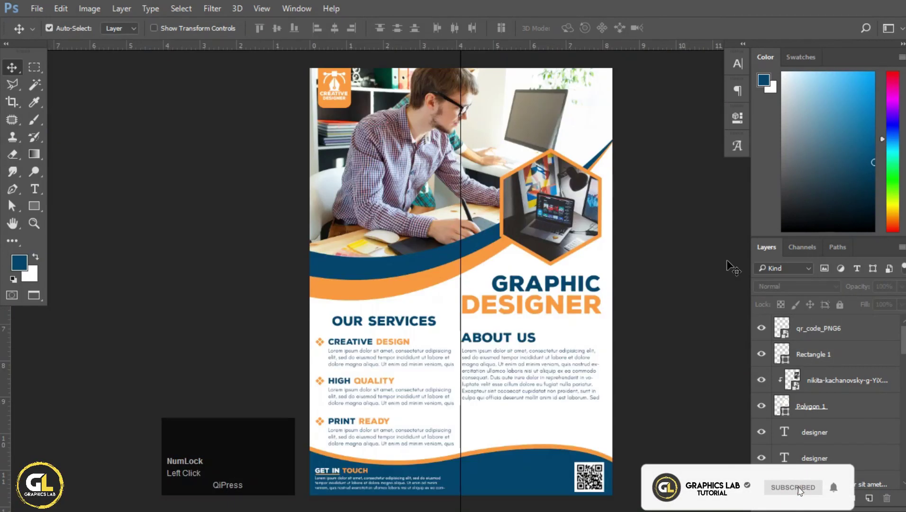
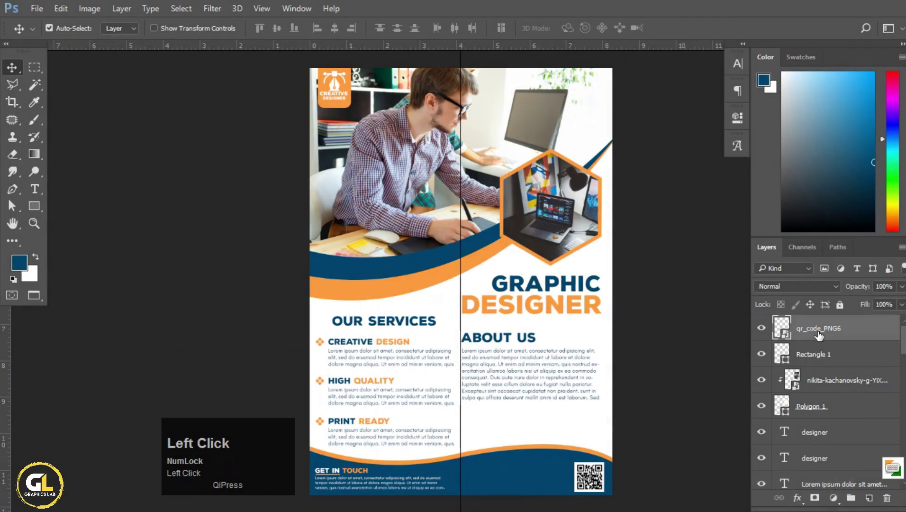
key("Left")
key("Right")
left_click(614, 239)
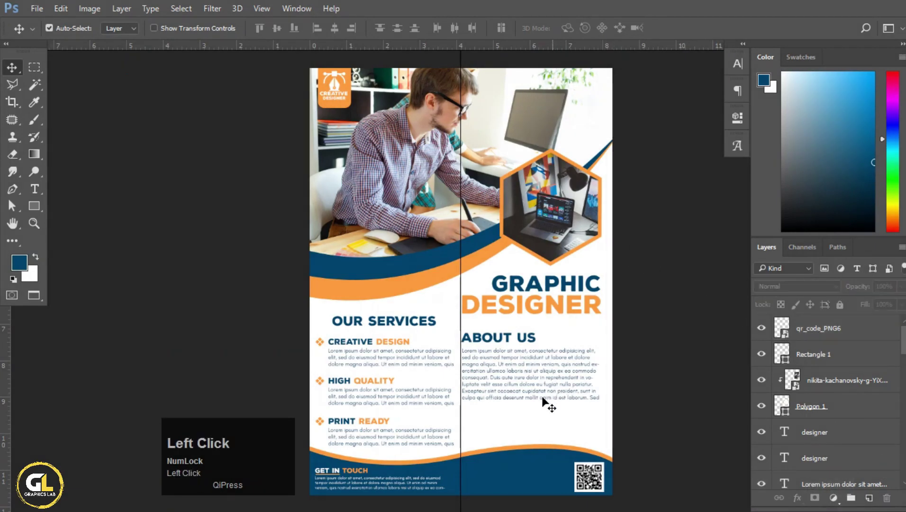
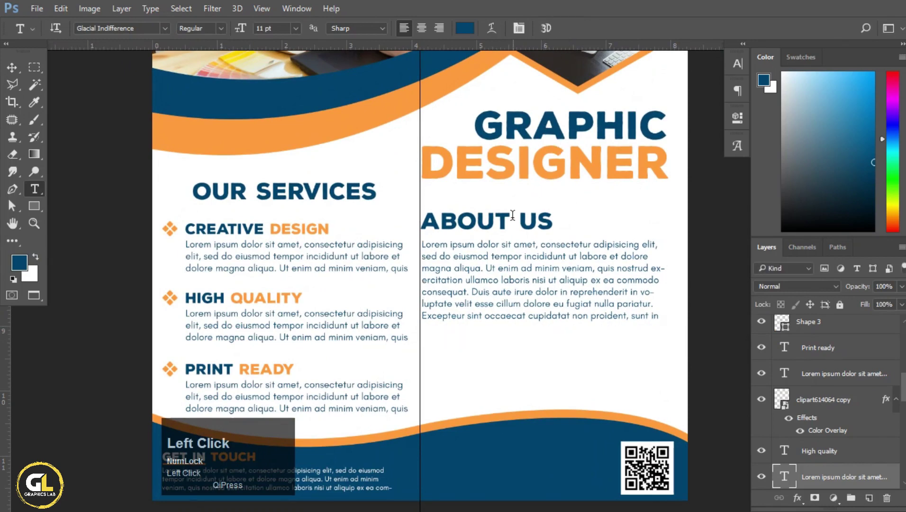
Step: Zoom to the About Us area and switch to the Ellipse tool for the orange contact circles
key("v")
scroll("up", 3)
scroll("down", 3)
scroll("up", 3)
scroll("down", 3)
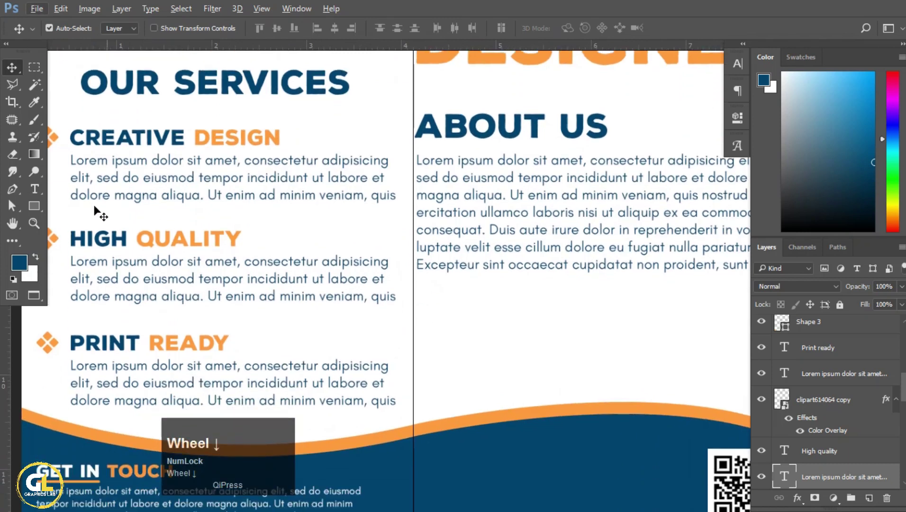
left_click(41, 211)
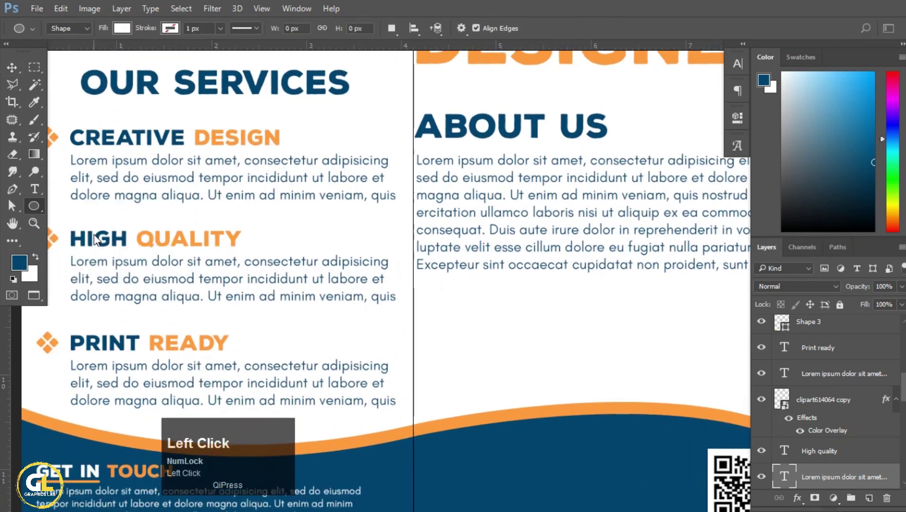
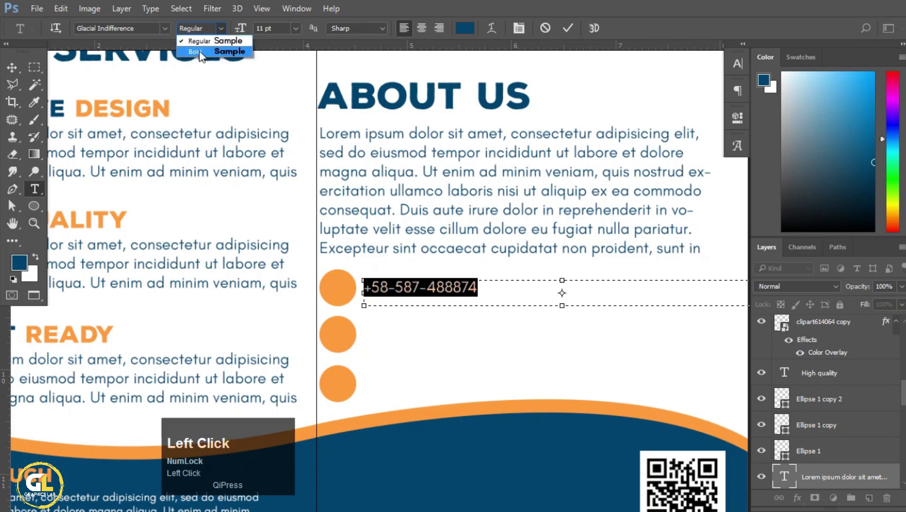
scroll("up", 3)
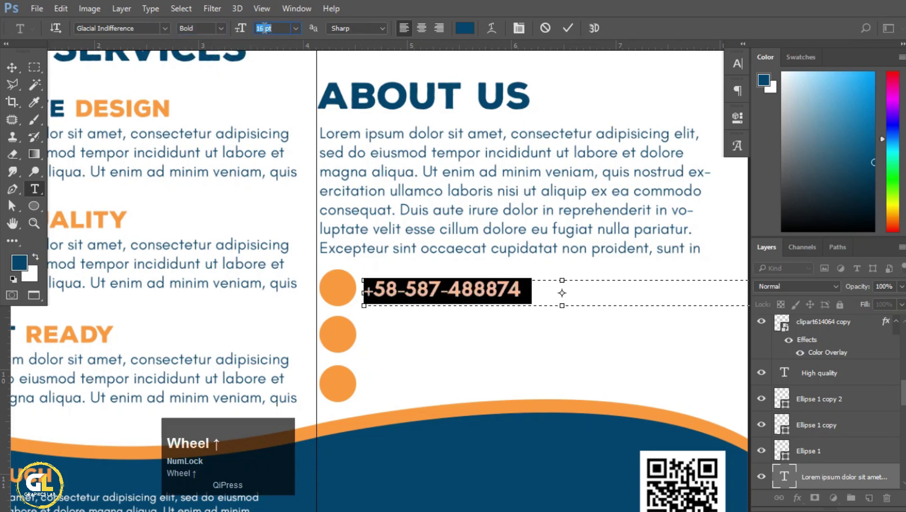
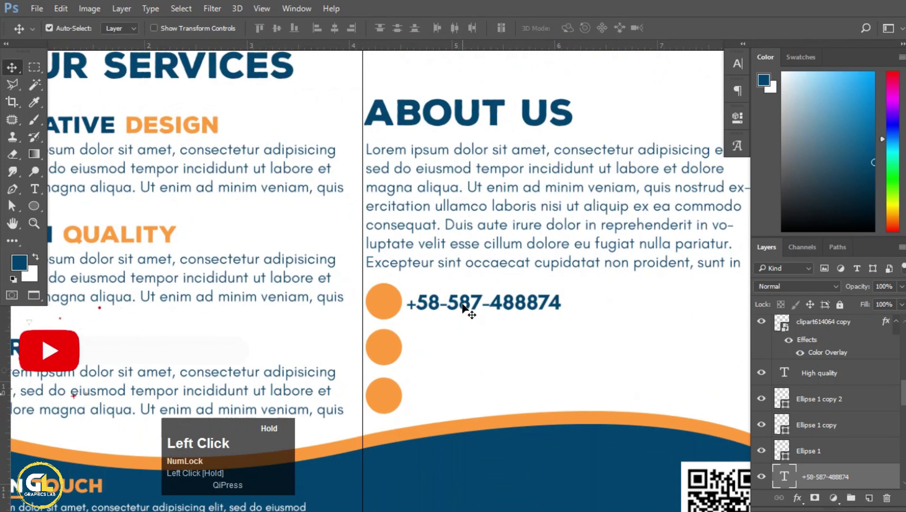
key("Right")
key("Up")
left_click(463, 307)
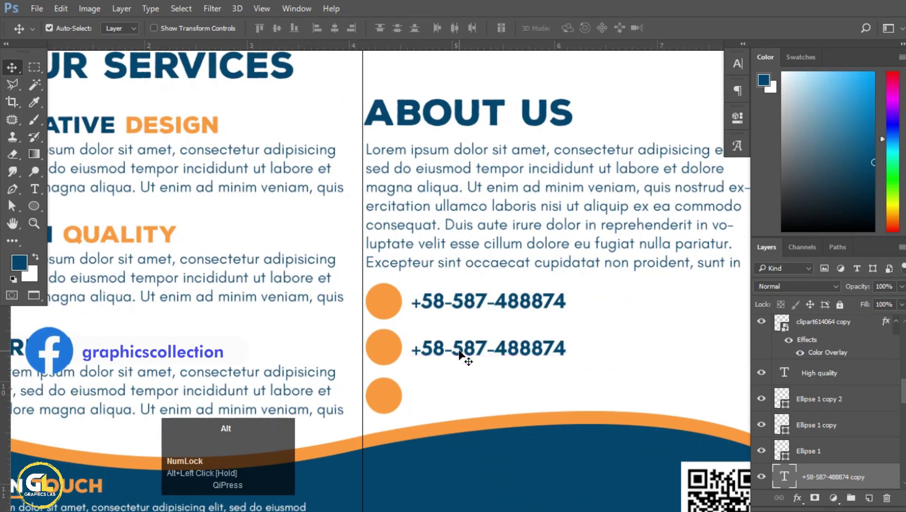
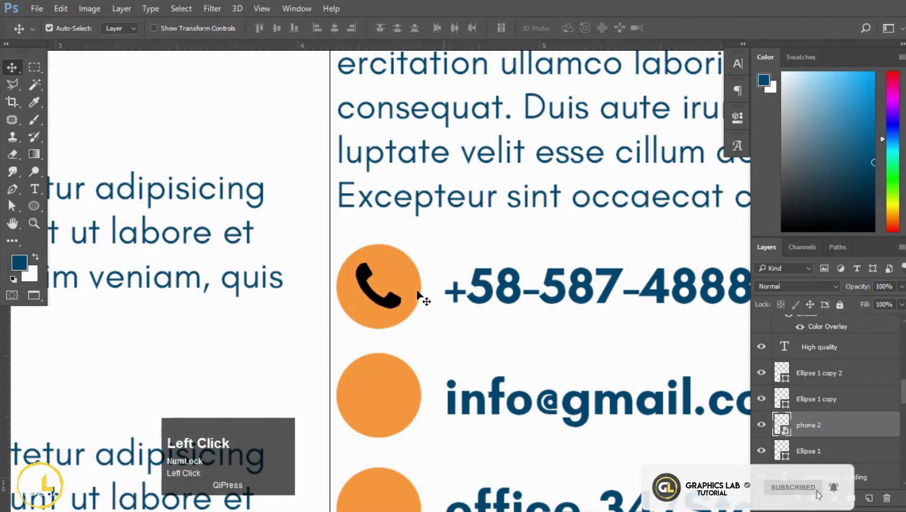
Step: Nudge the mail icon into the centre of its orange circle with the arrow keys
scroll("down", 3)
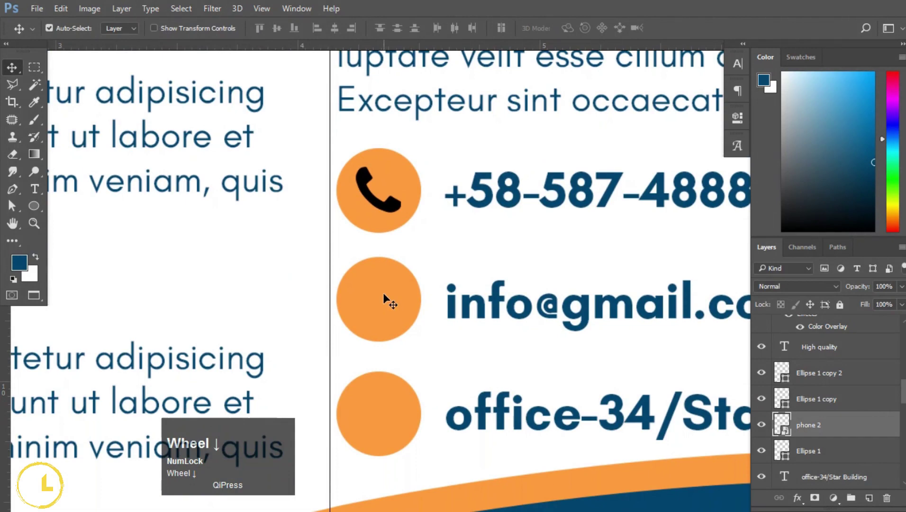
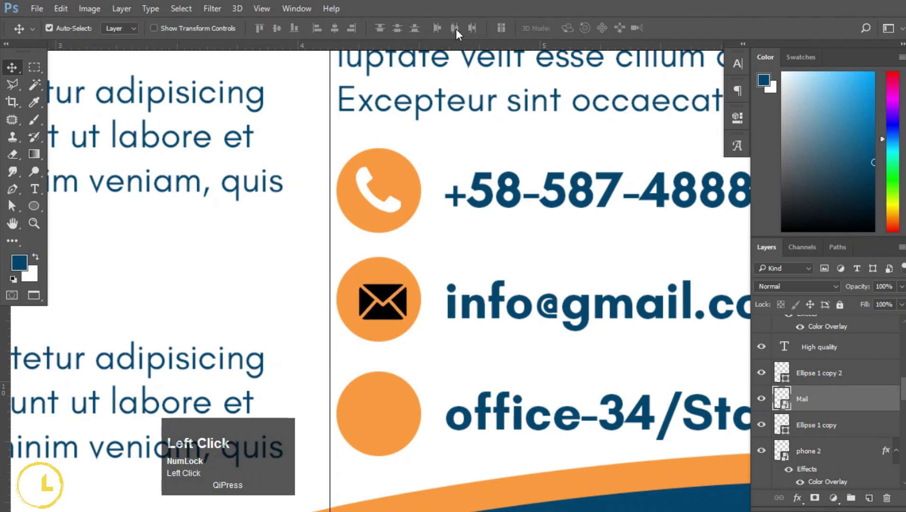
key("Left")
key("Up")
key("Left")
key("Right")
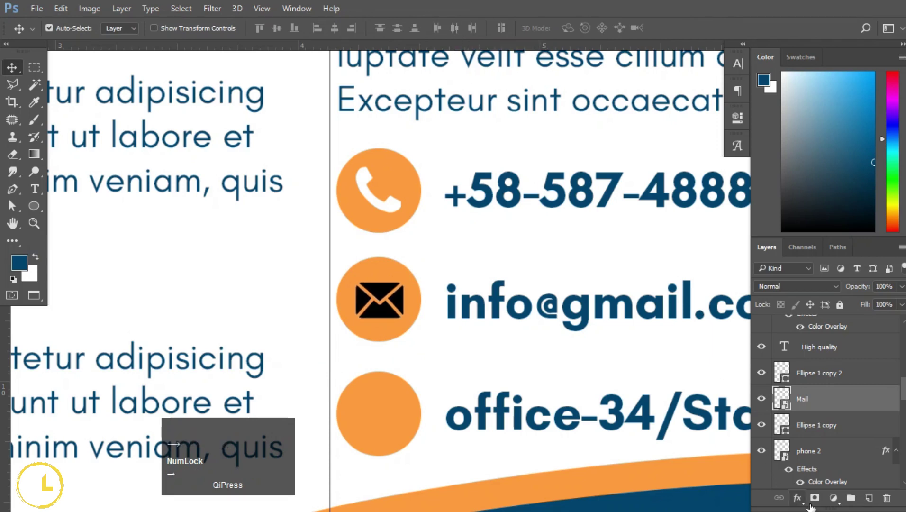
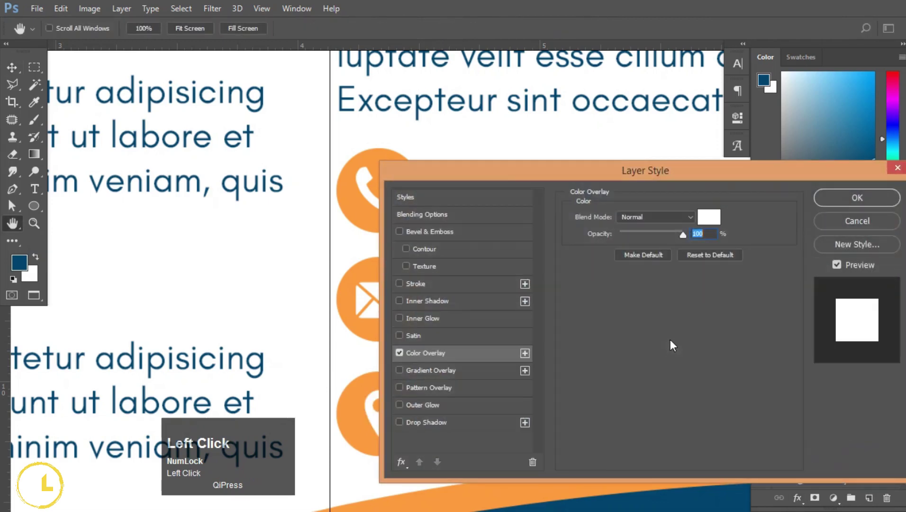
scroll("down", 3)
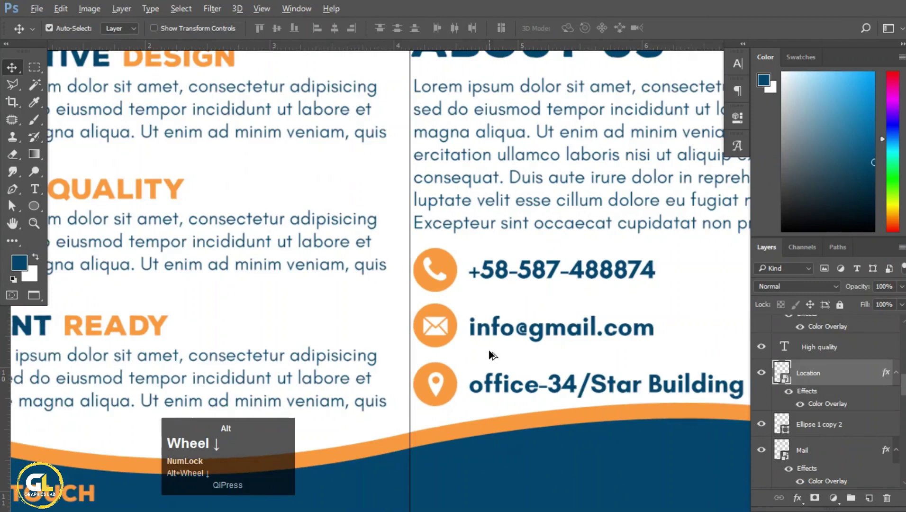
Step: Hide the guides with Ctrl+; to preview the finished flyer at full-page view
scroll("down", 3)
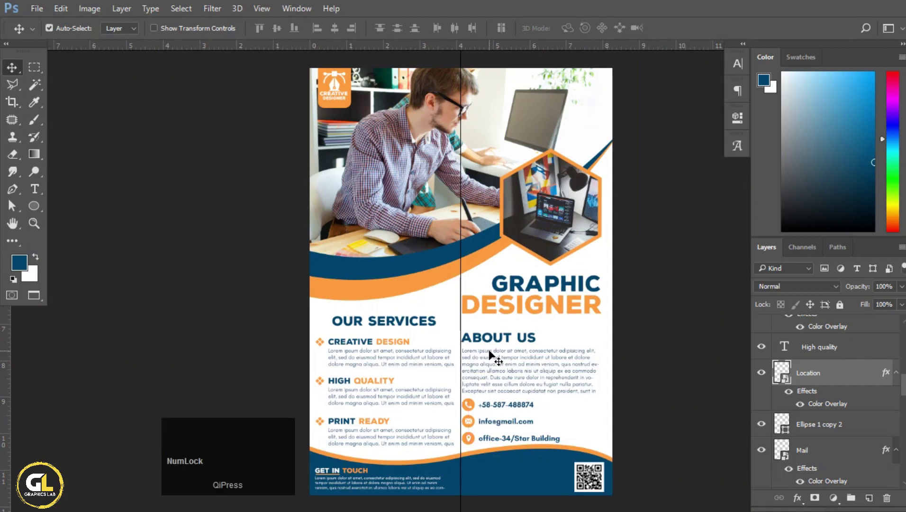
key("ctrl+;")
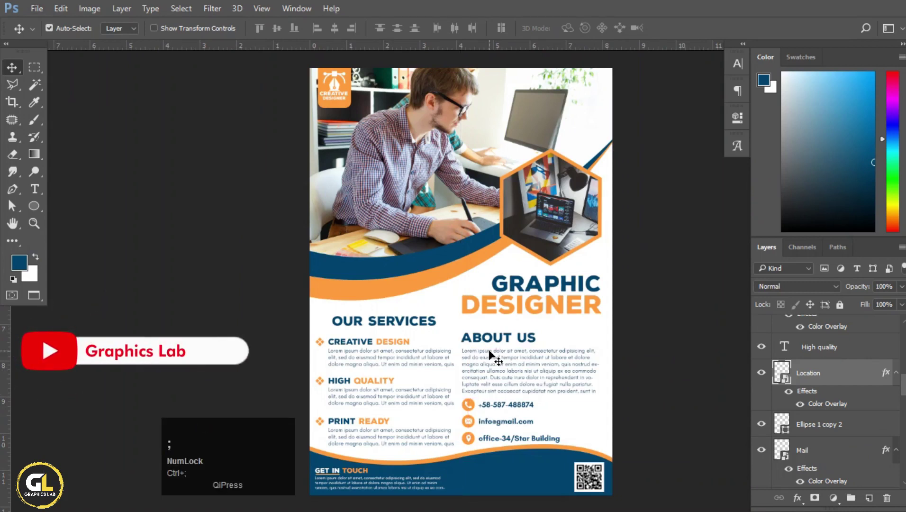
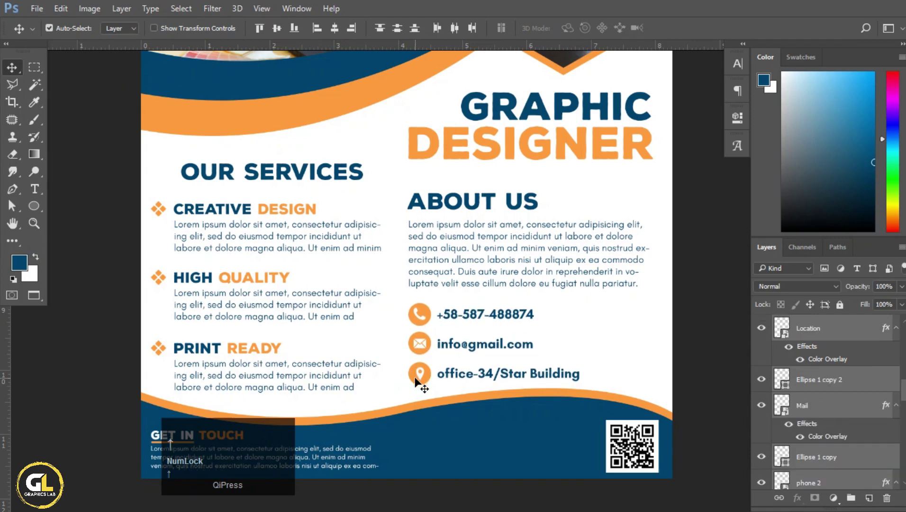
Step: Select the location icon layer beside the office-34/Star Building address
left_click(633, 341)
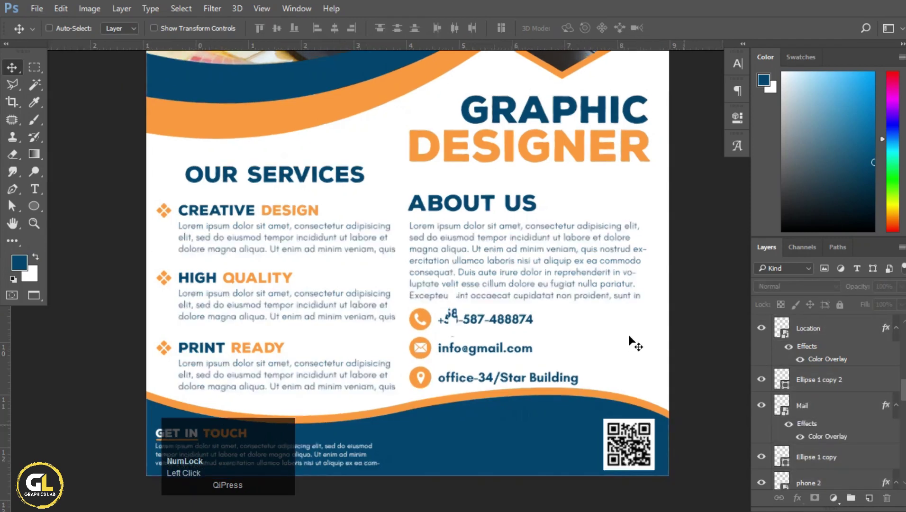